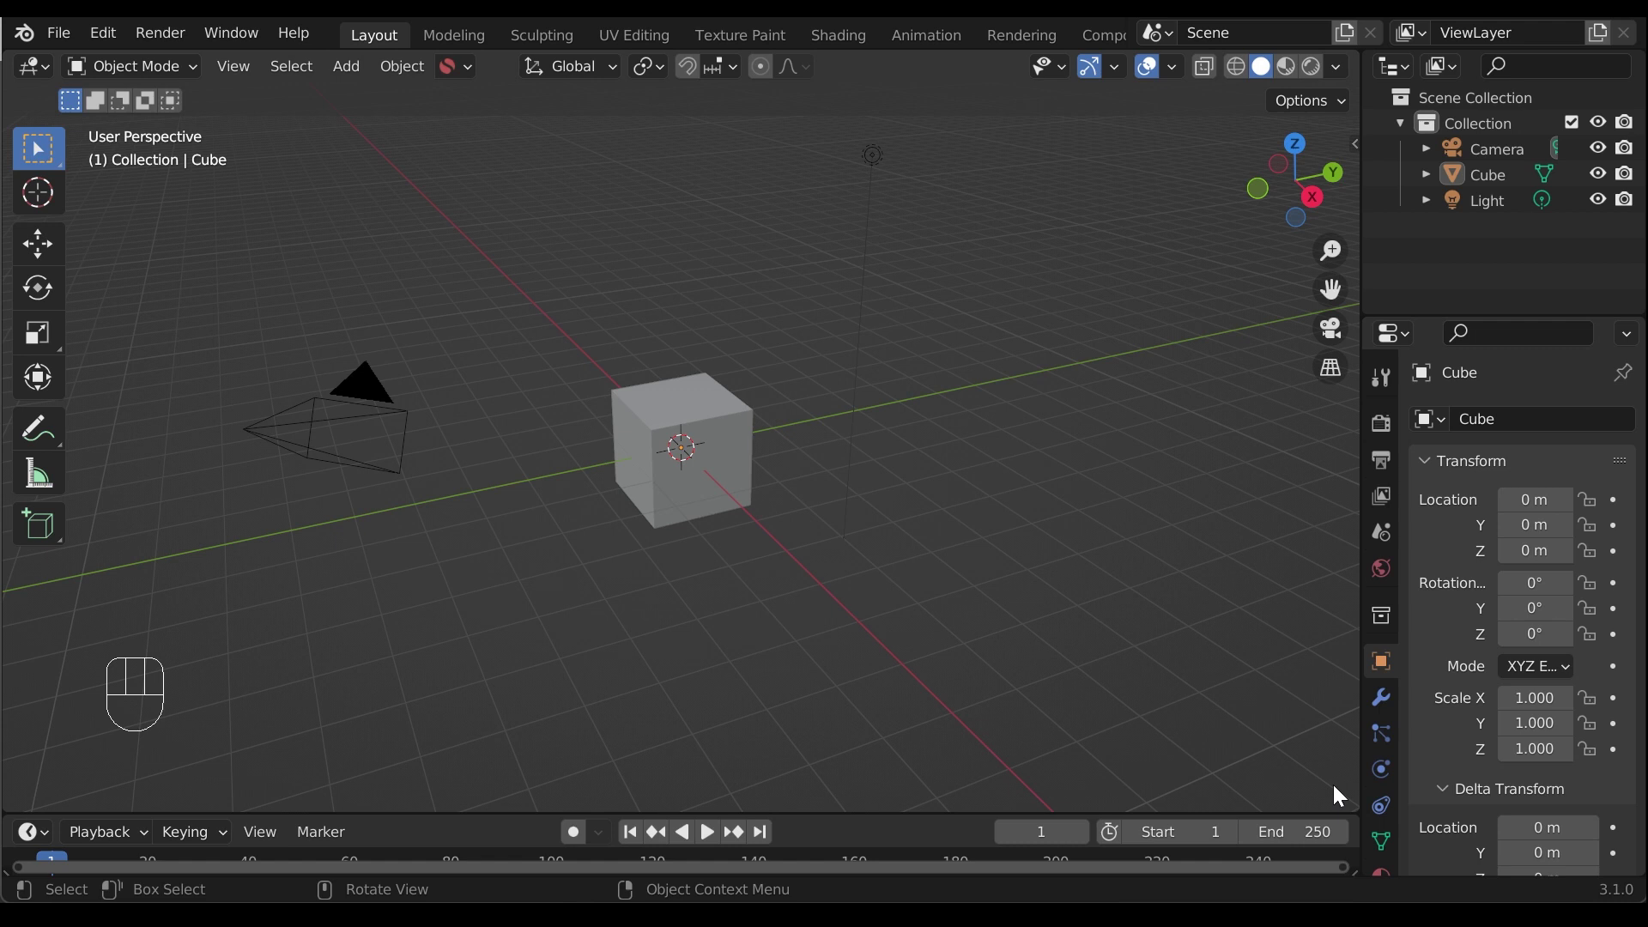
Switch the 3D viewport to Quad View showing top, front, right and perspective panes
key(ctrl+alt+q)
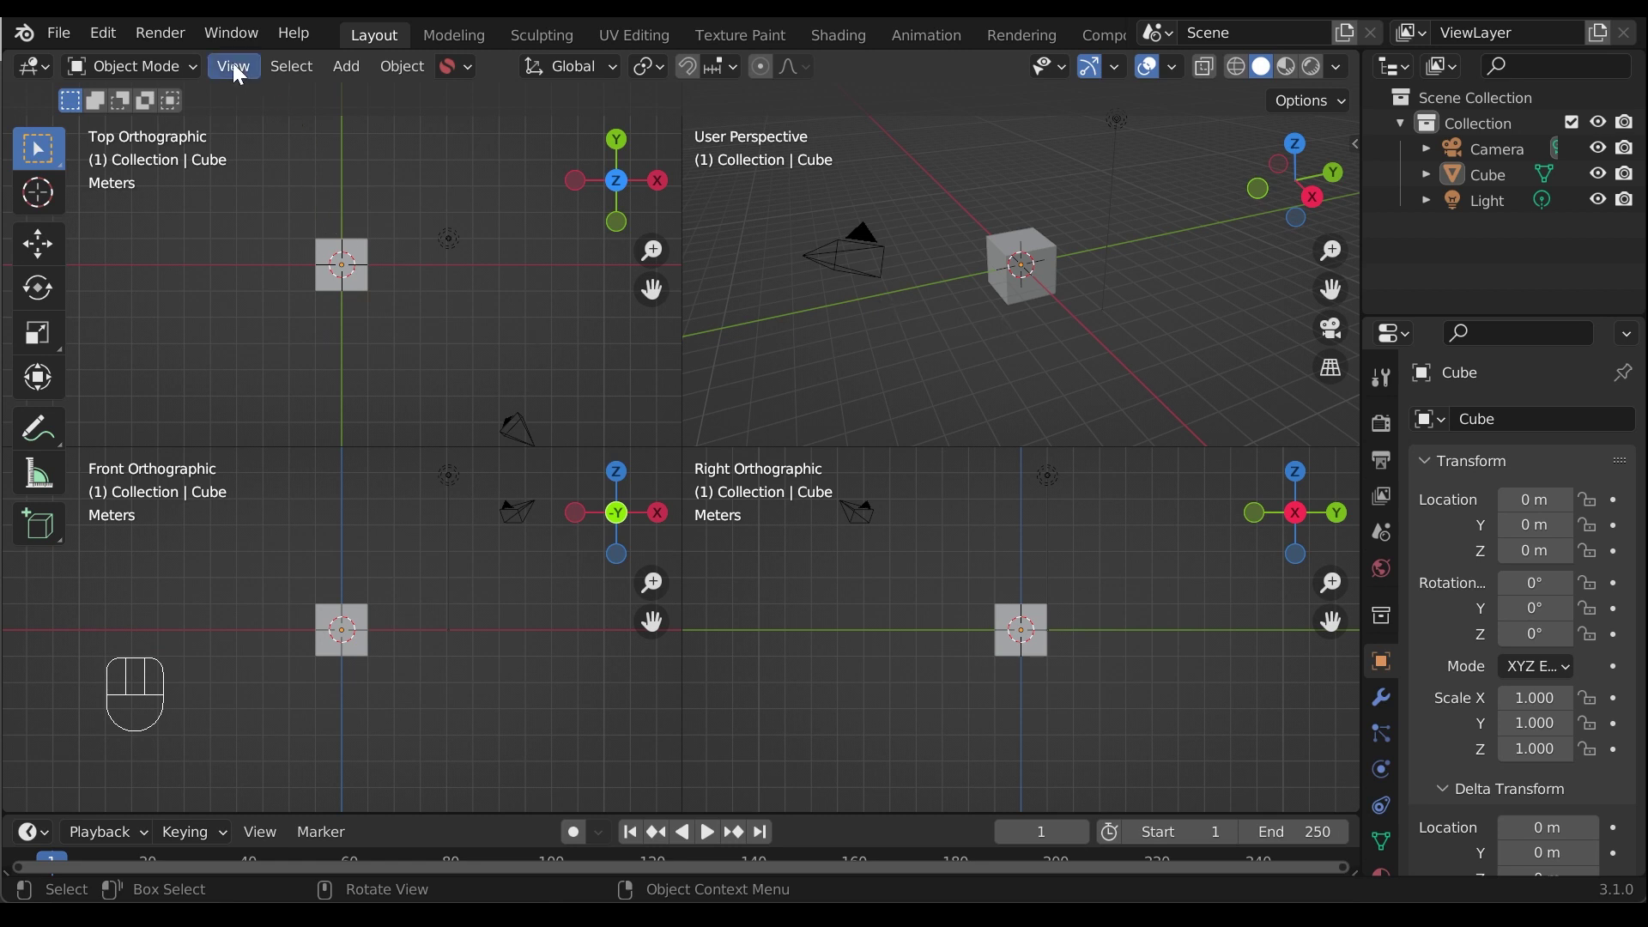
drag(239, 72, 1145, 556)
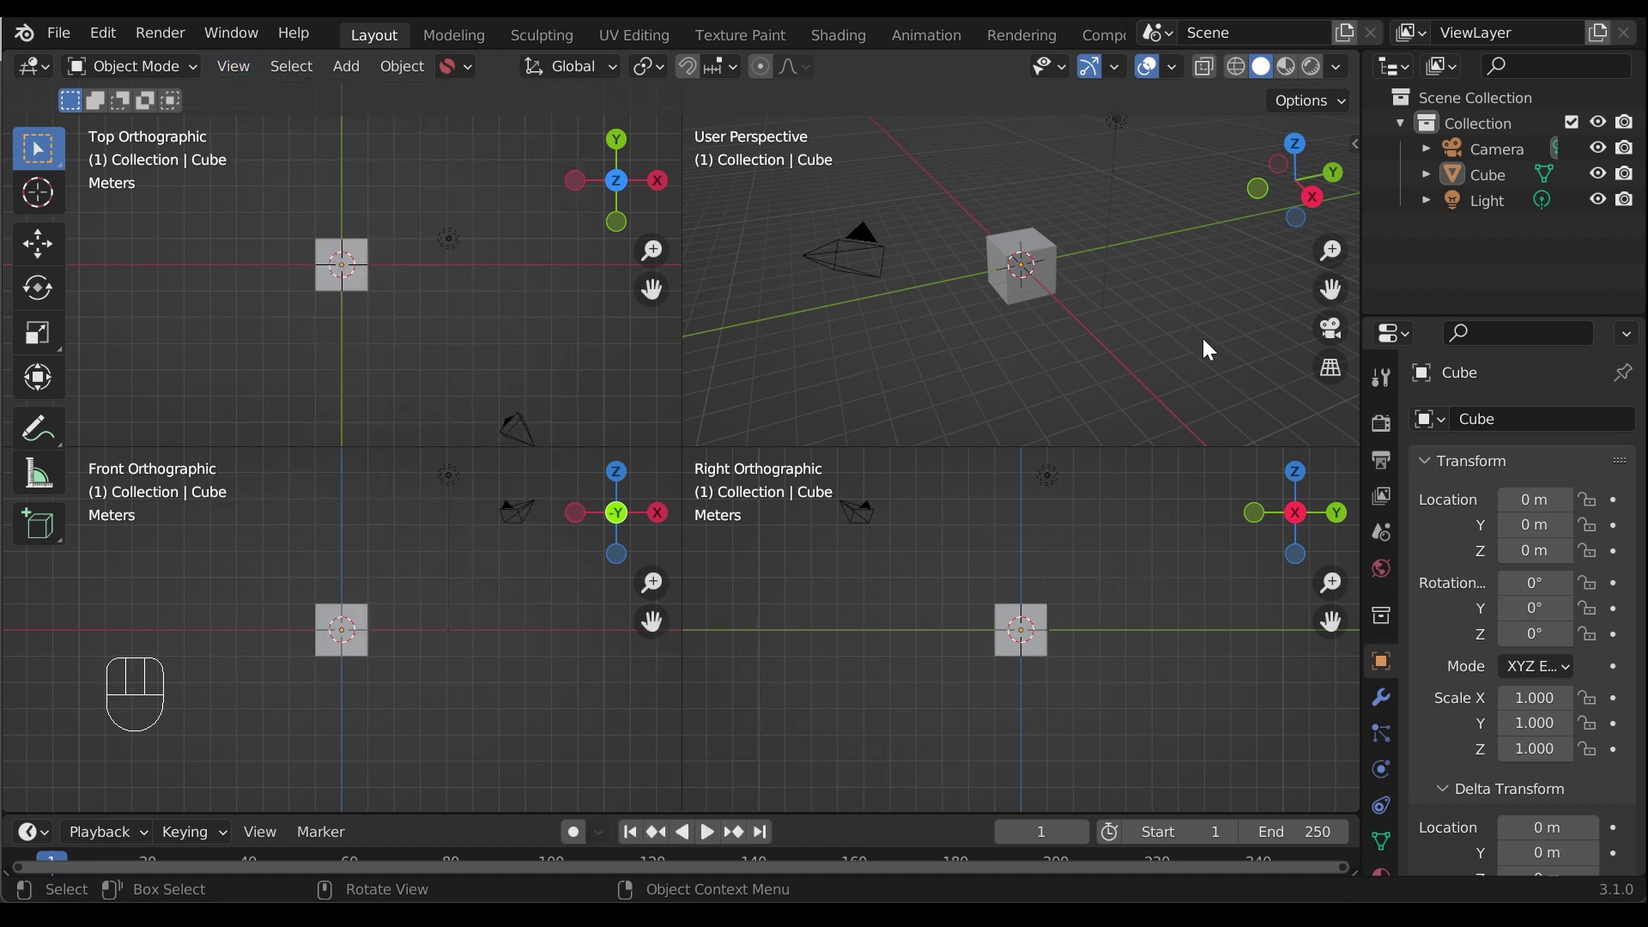
Turn off Quad View Lock Rotation in the View sidebar and orbit the lower-right pane into a free perspective view
key(n)
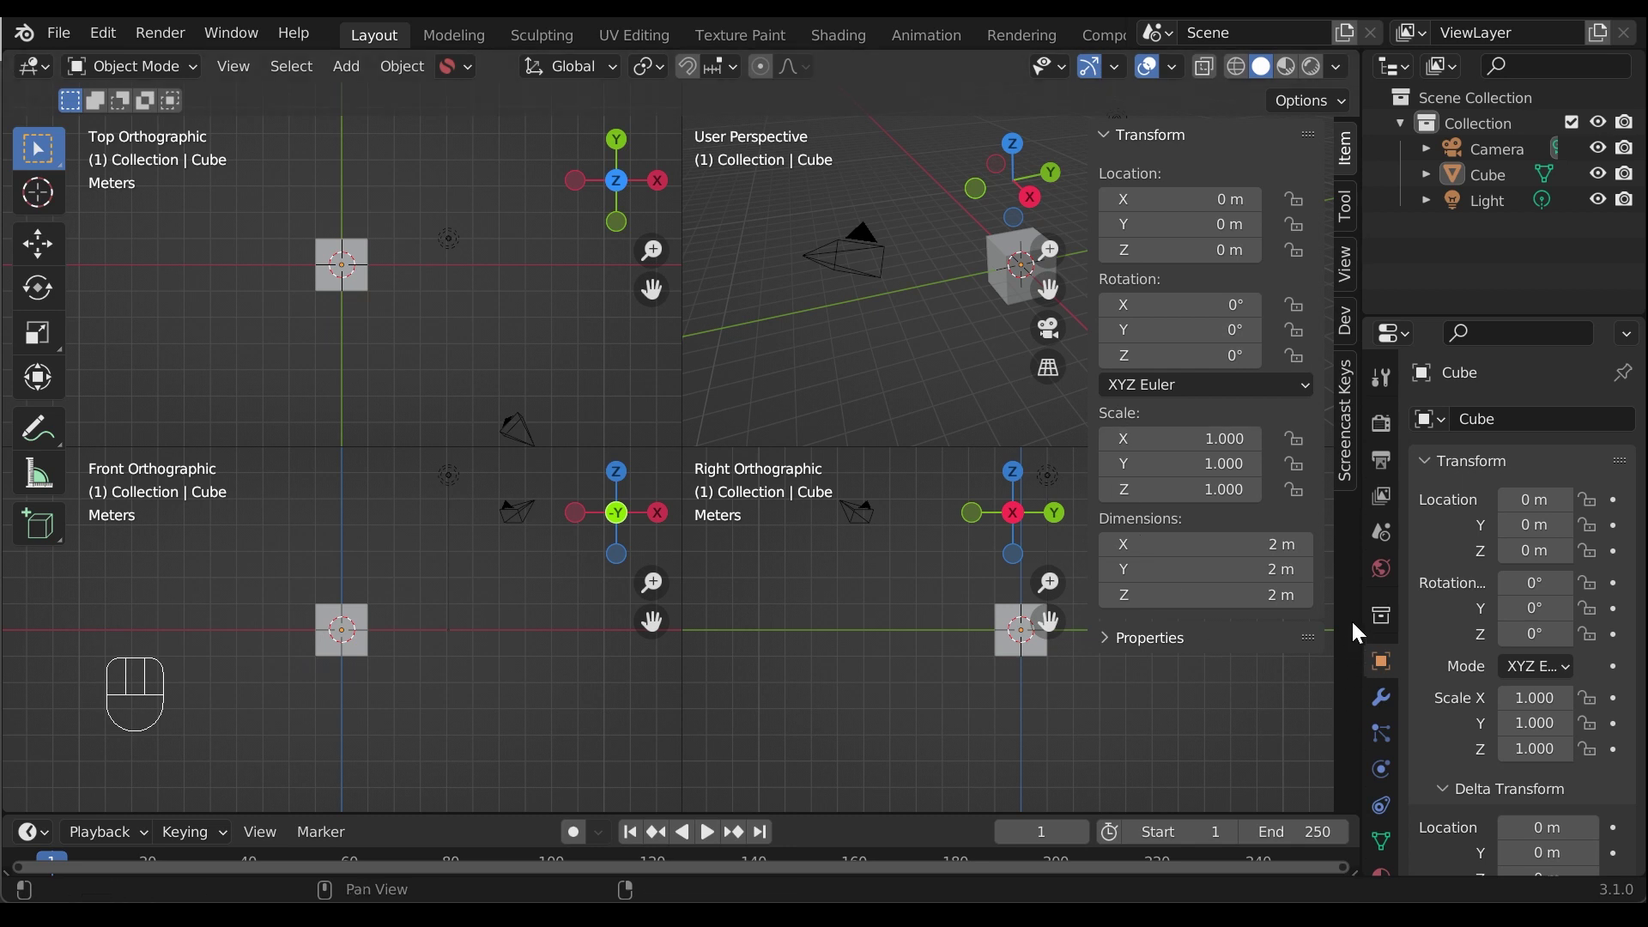
click(1350, 267)
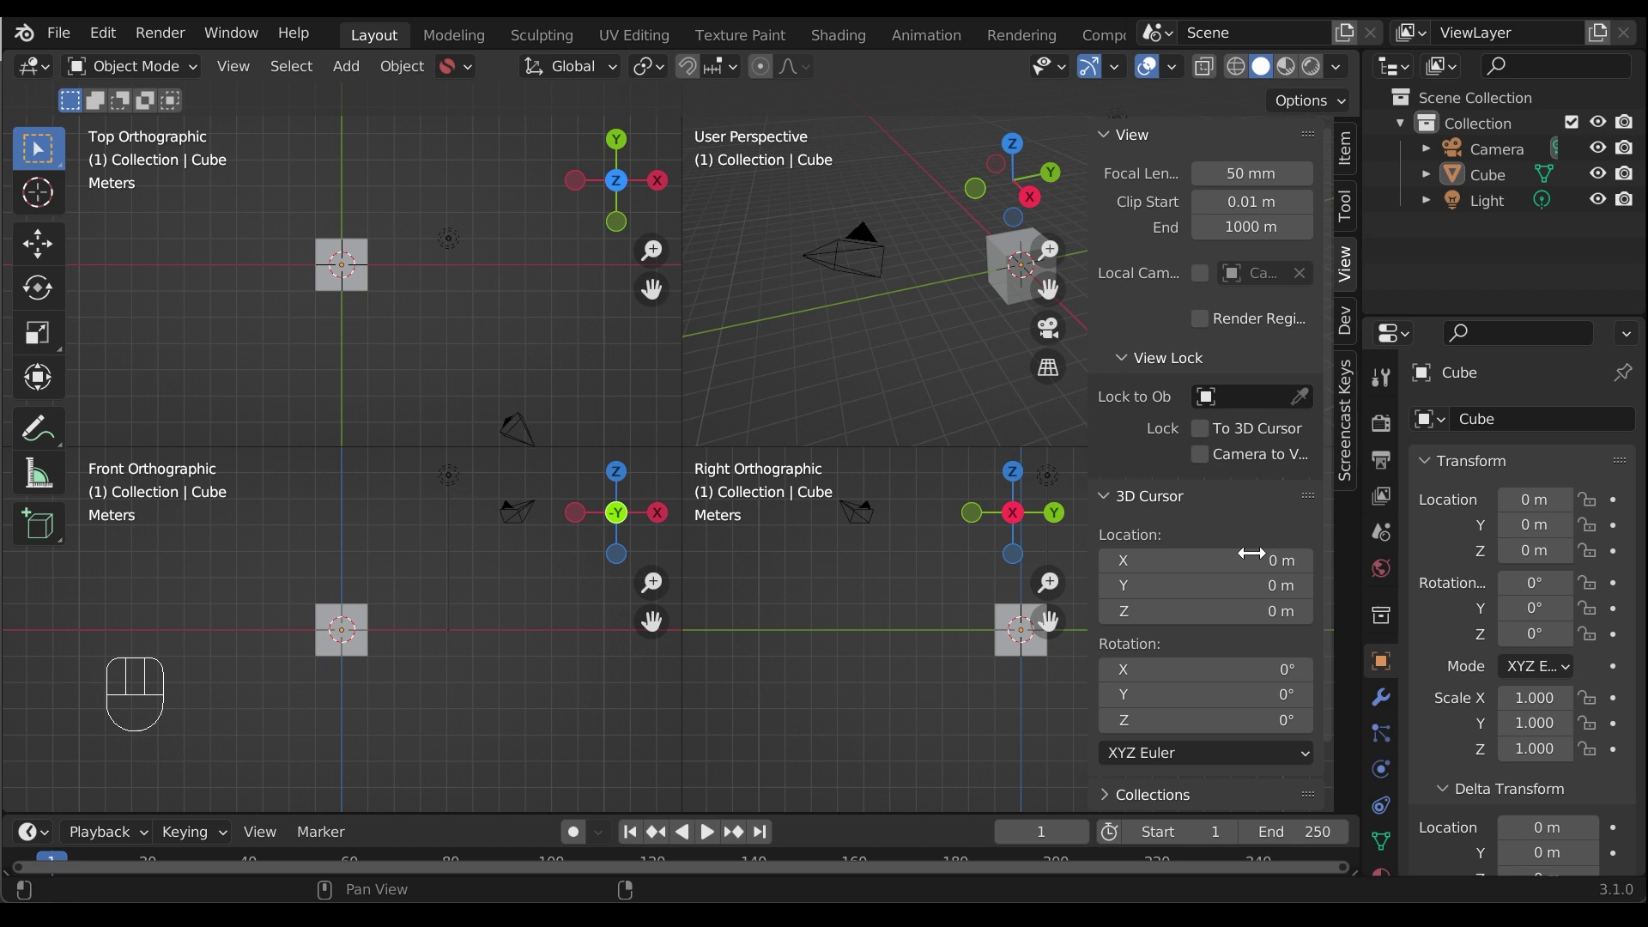
click(1110, 806)
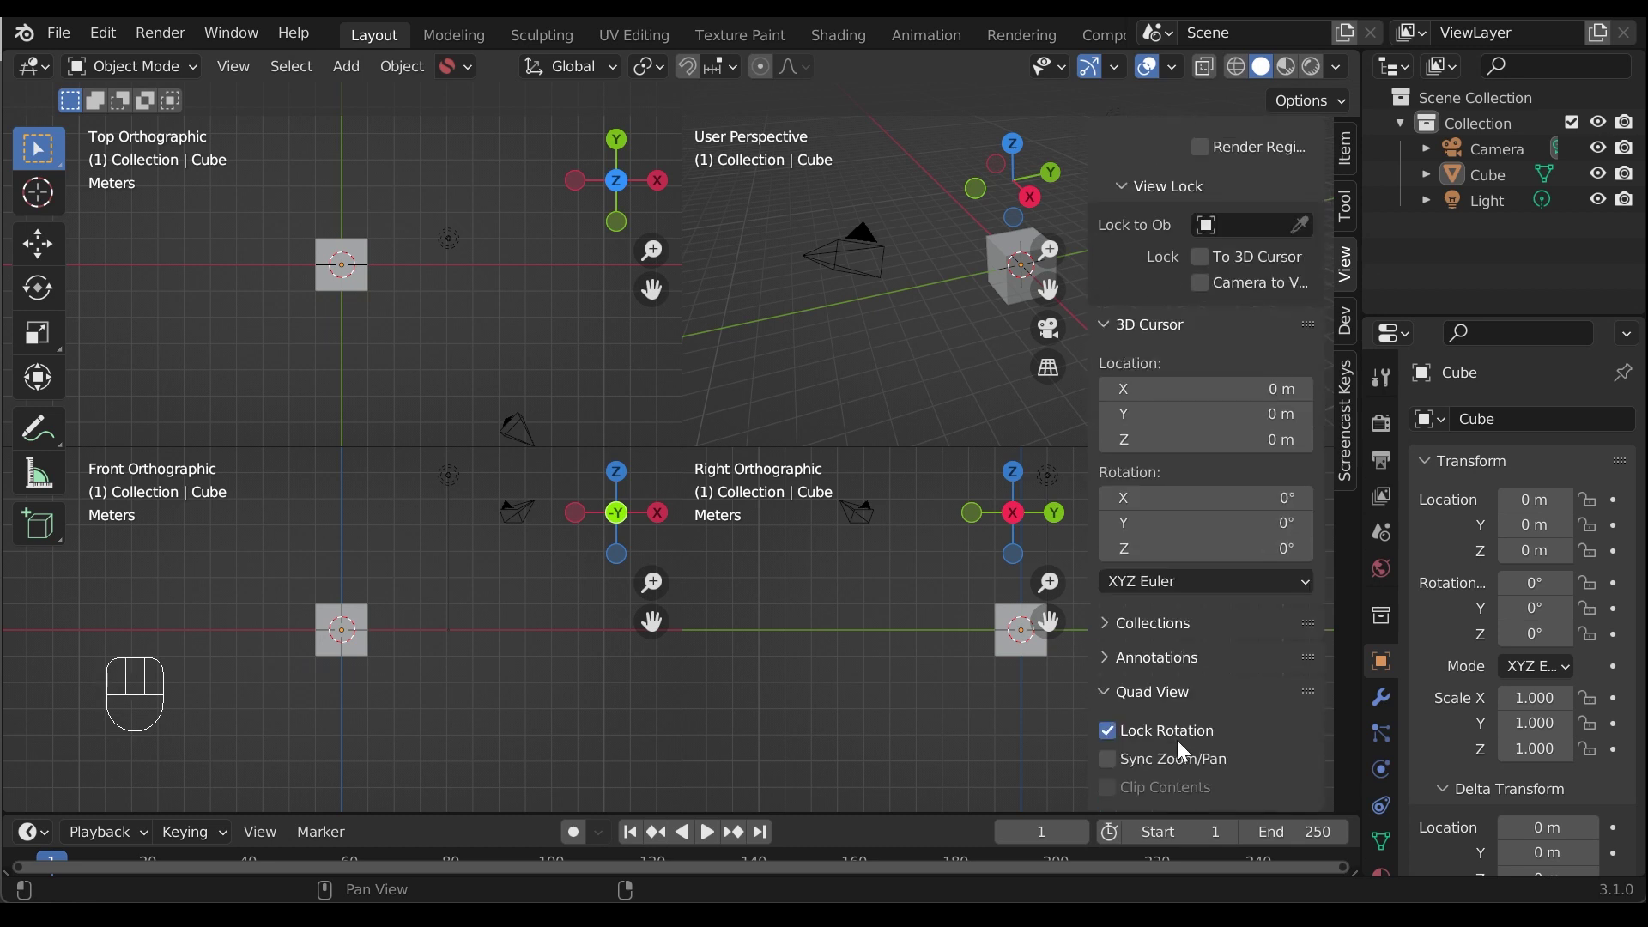
click(1147, 739)
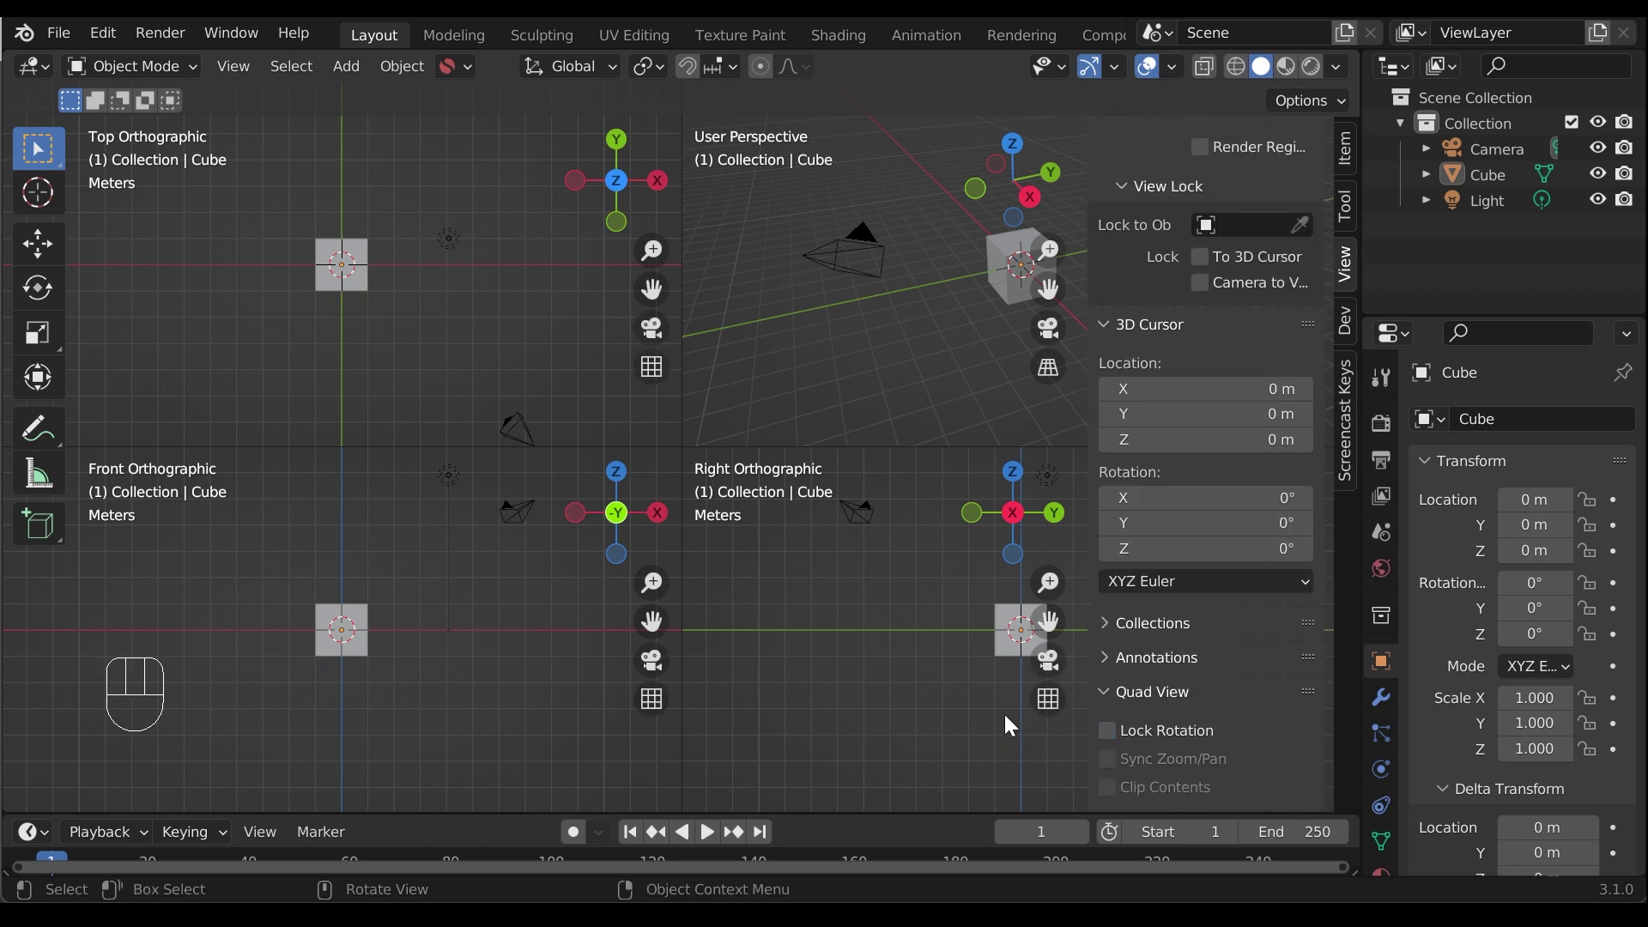
key(n)
drag(996, 684, 1062, 760)
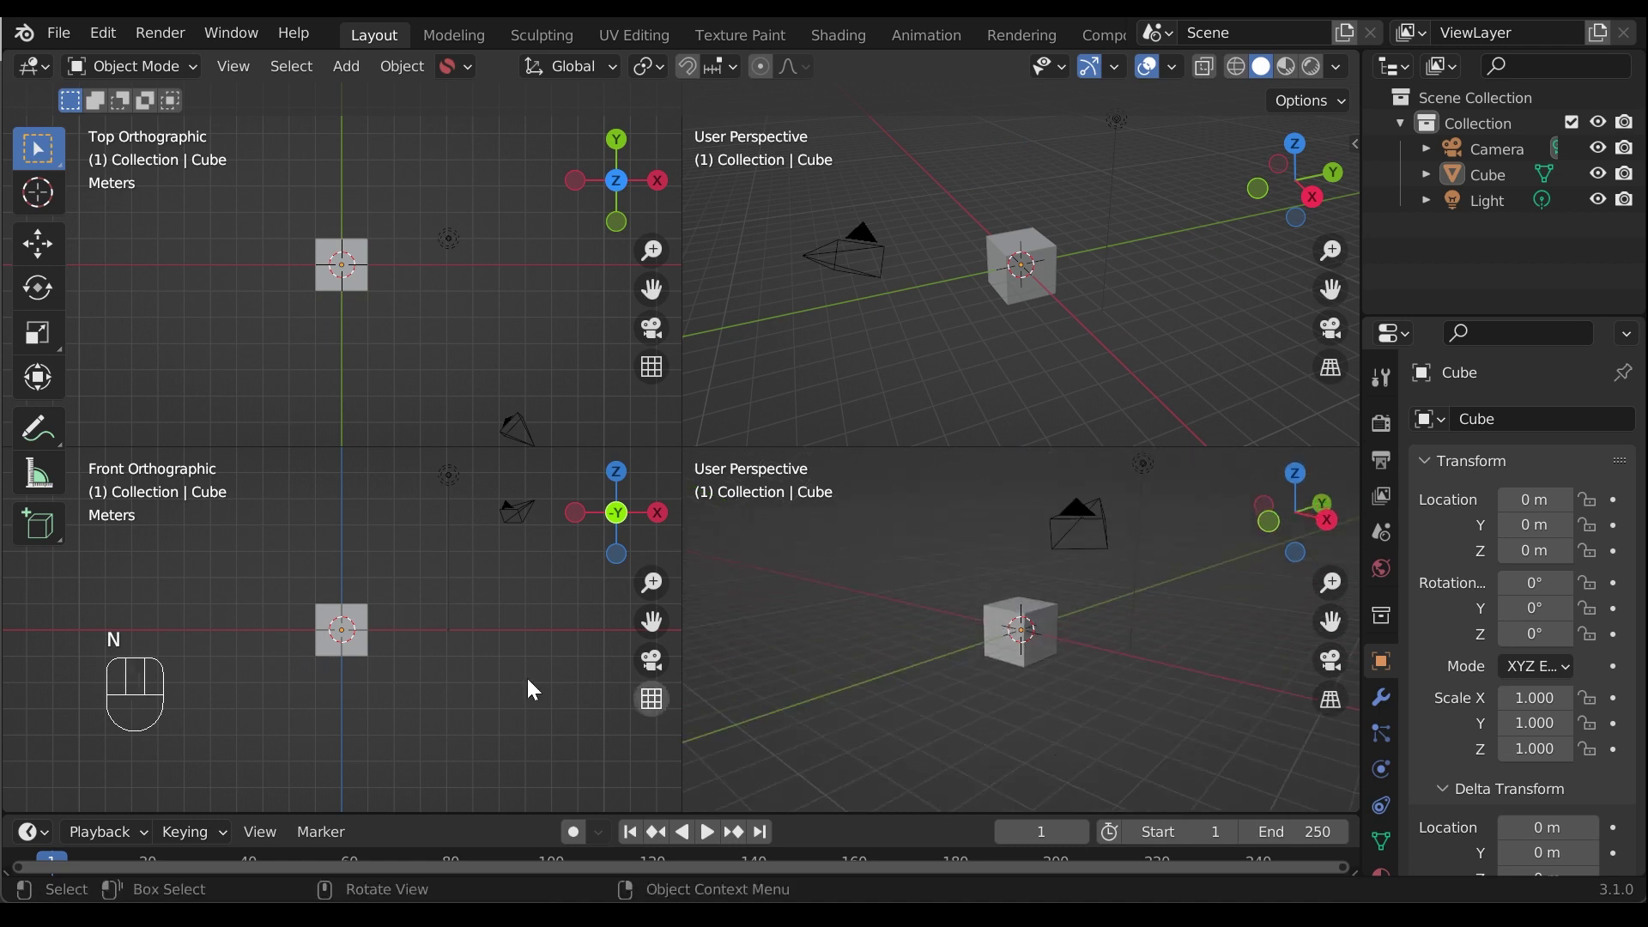
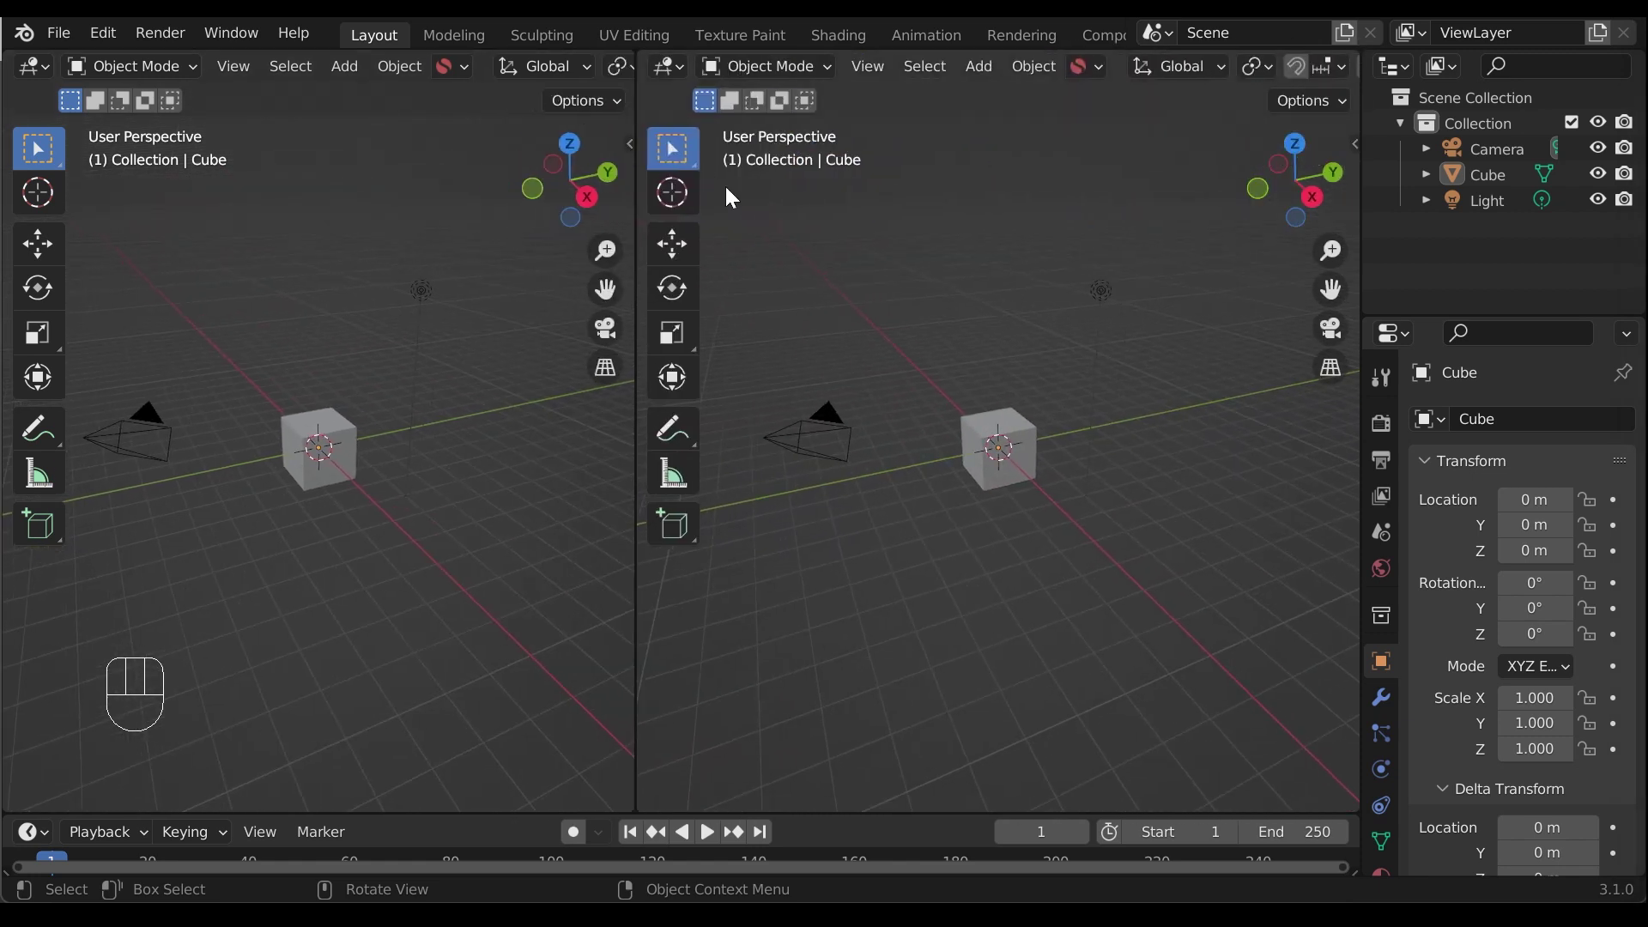
Split the 3D viewport vertically into two side-by-side perspective views of the cube scene
click(922, 297)
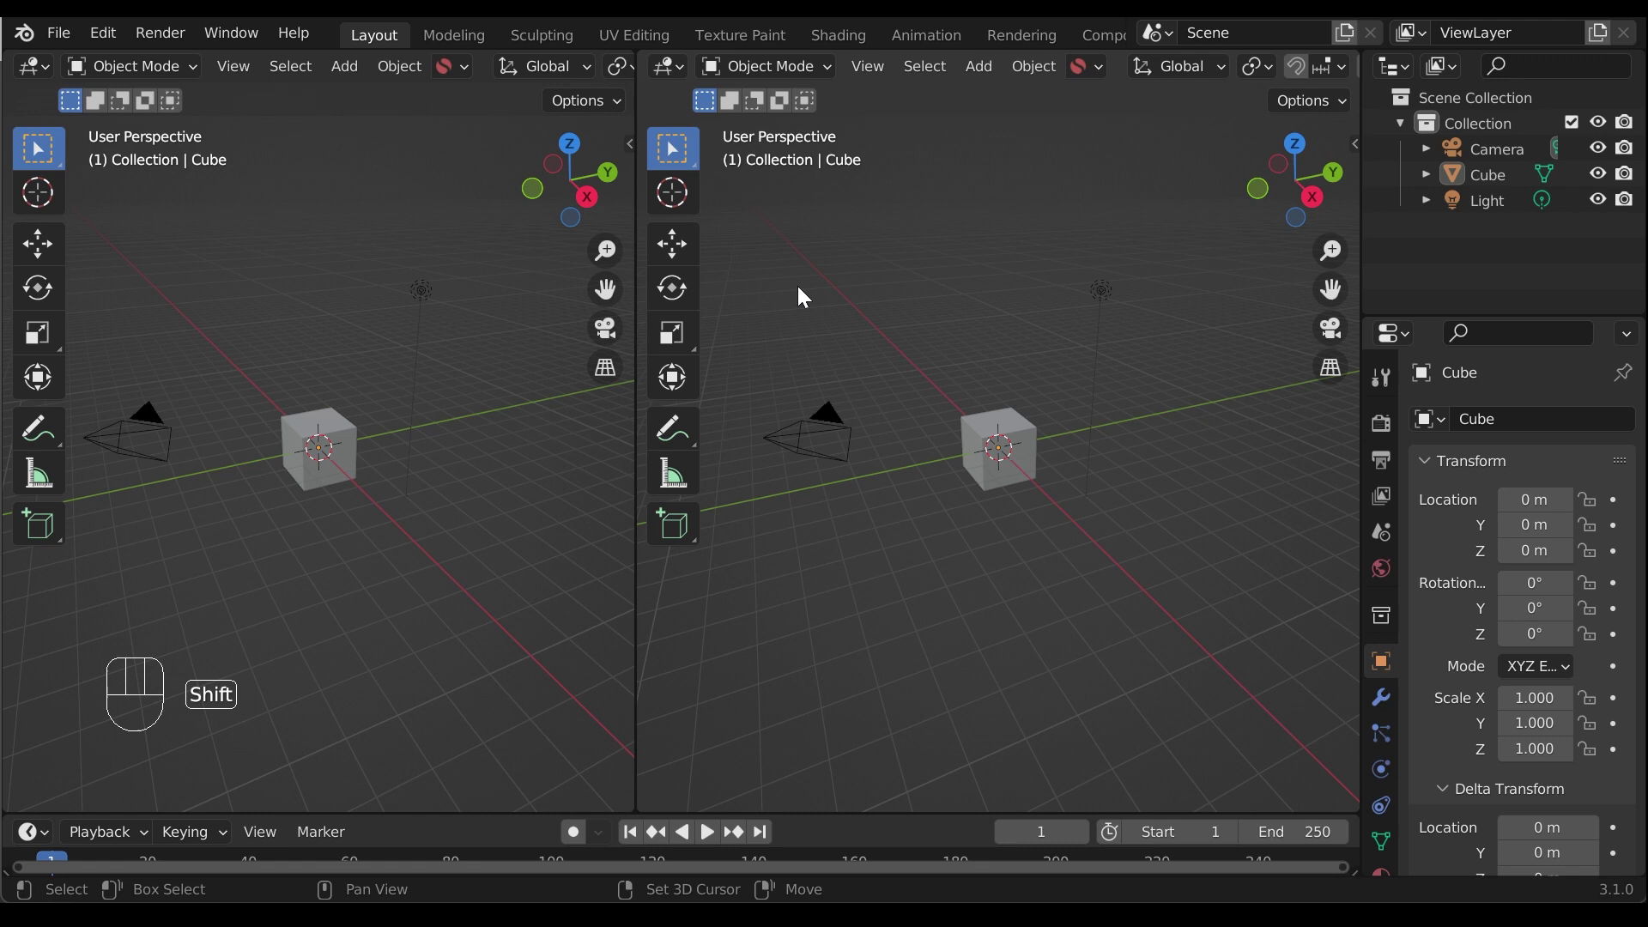
Add Camera.001, set it as the right view's Local Camera and look through it
key(shift+a)
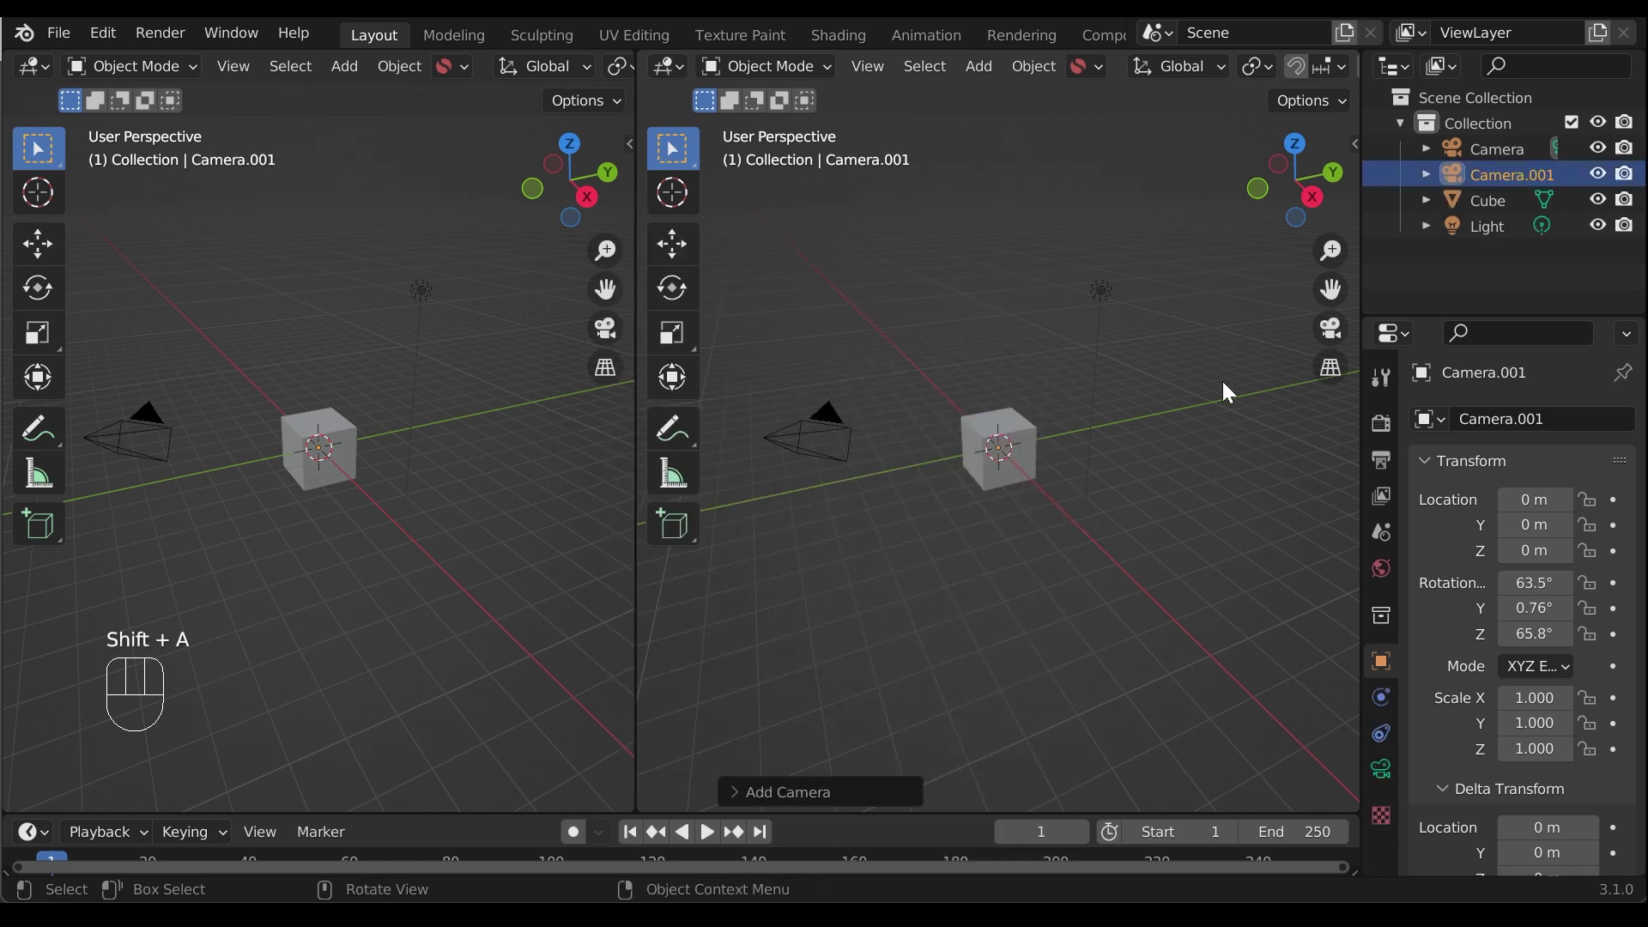
key(n)
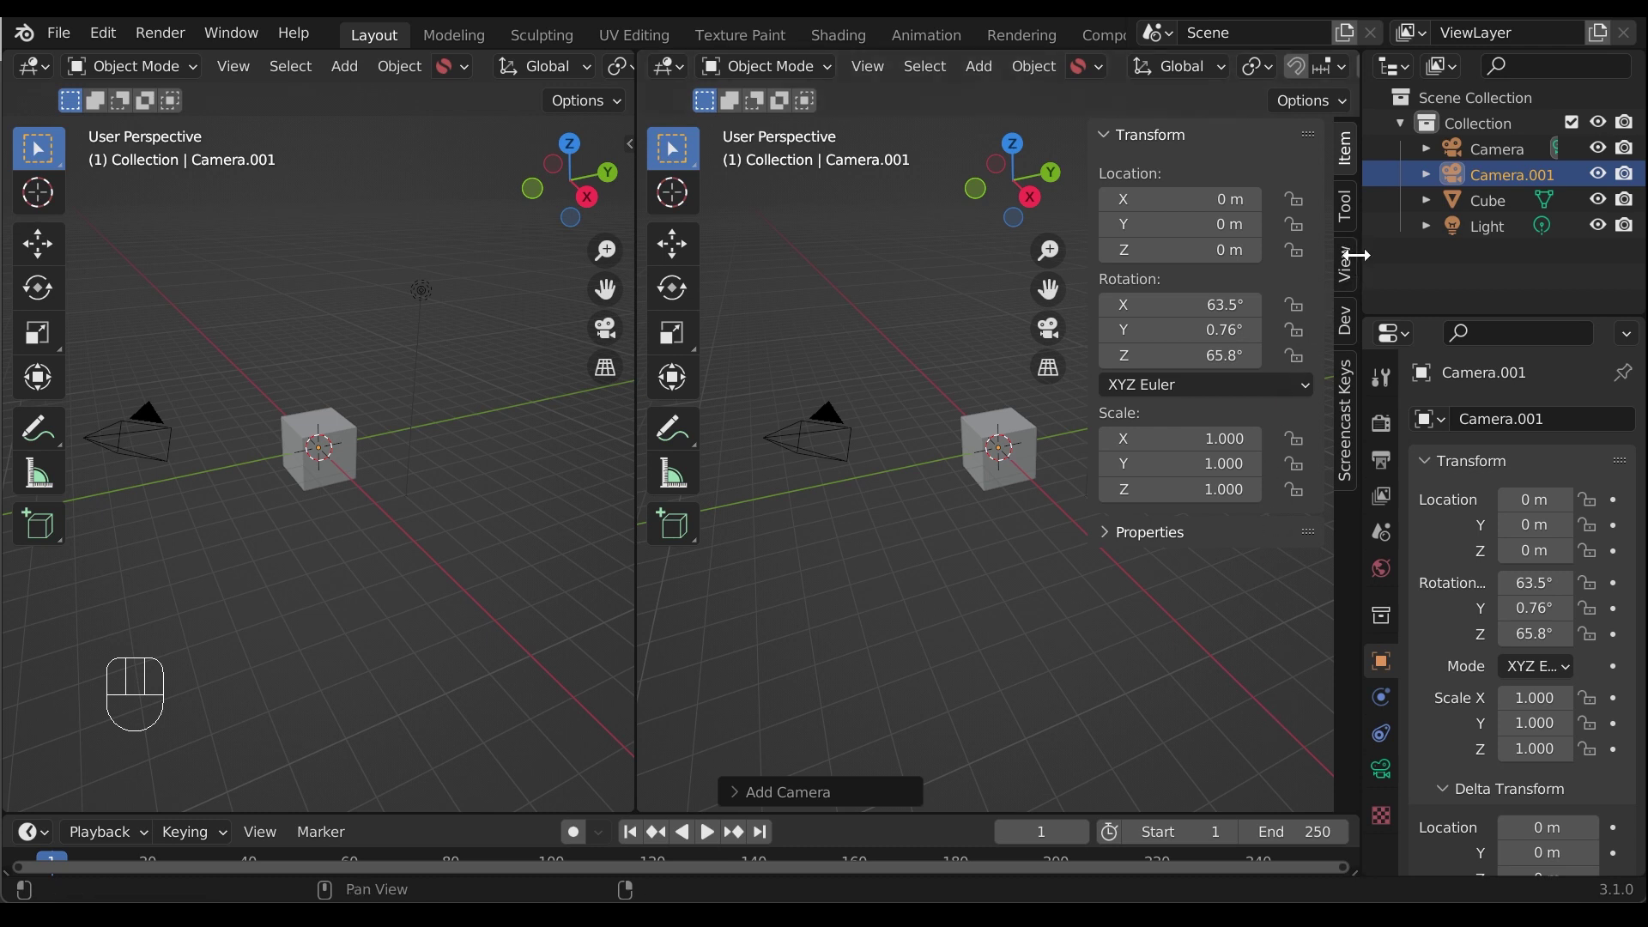
click(1205, 378)
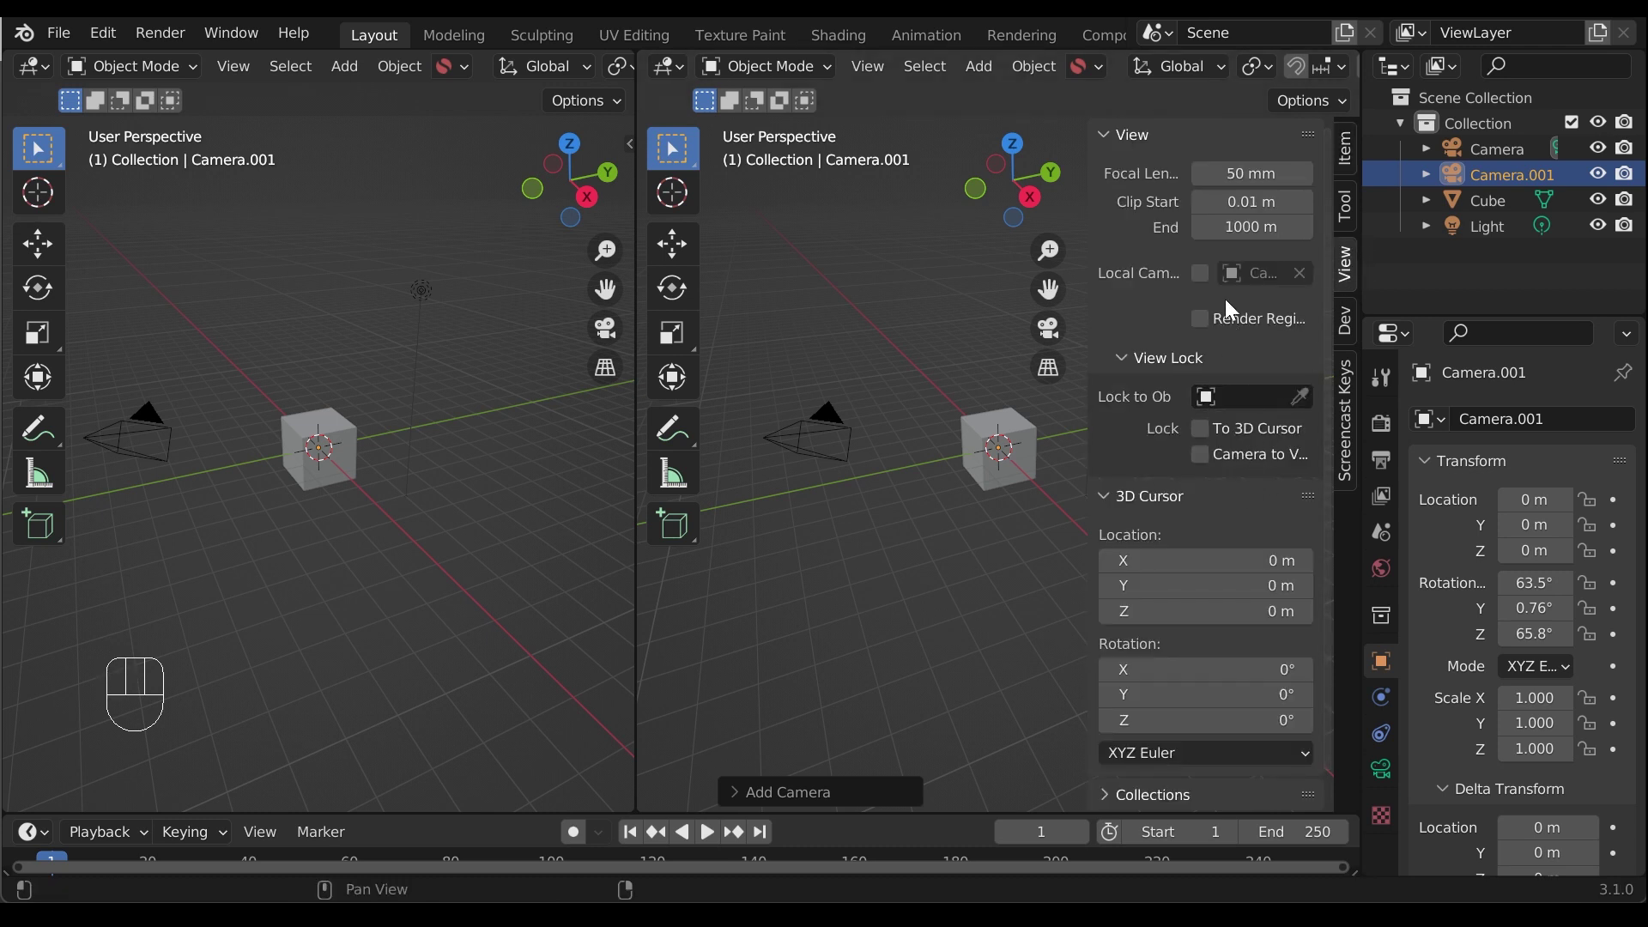
click(1206, 279)
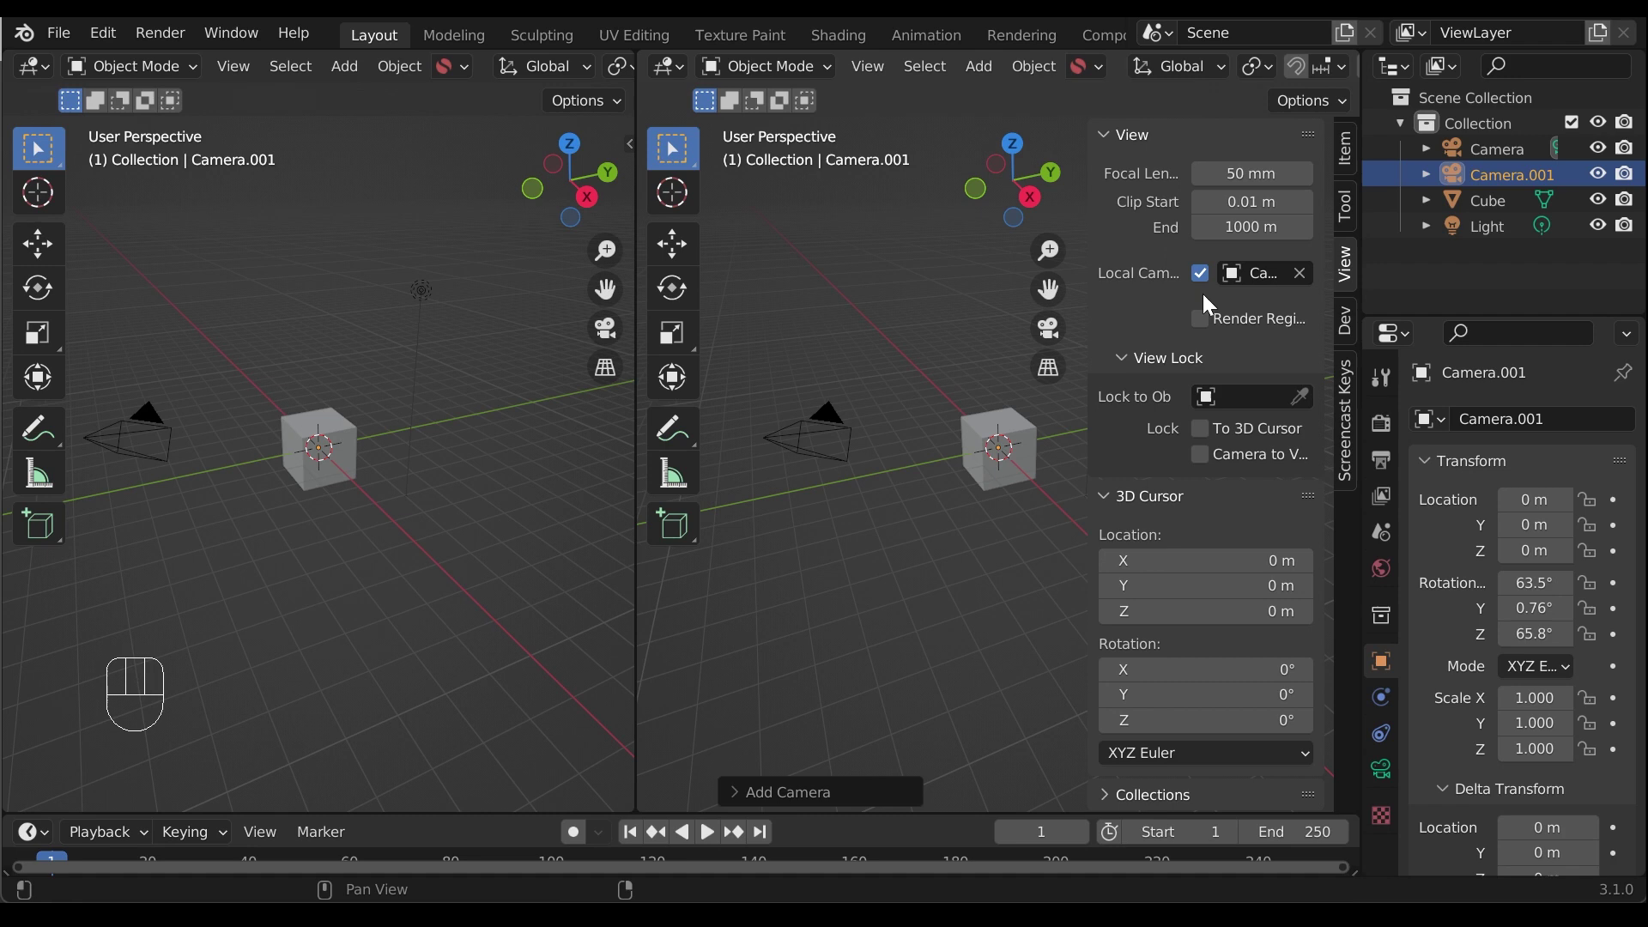
drag(1262, 286, 1293, 342)
key(KP_0)
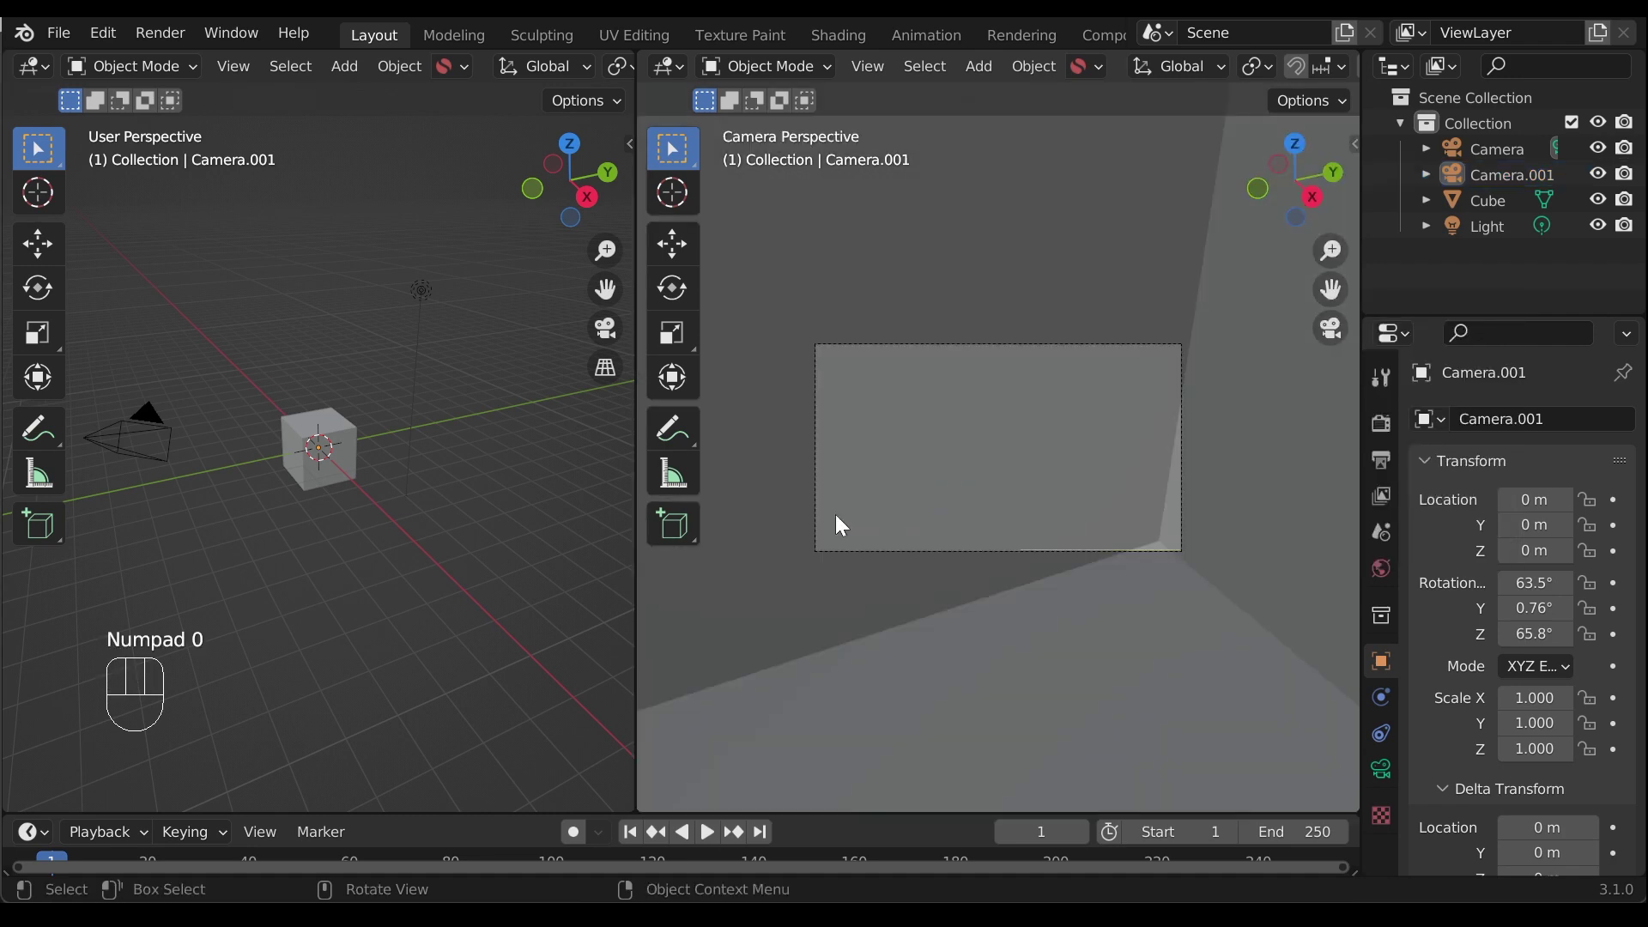
Look through the scene camera in the left view and start Plot Perspective there
key(KP_0)
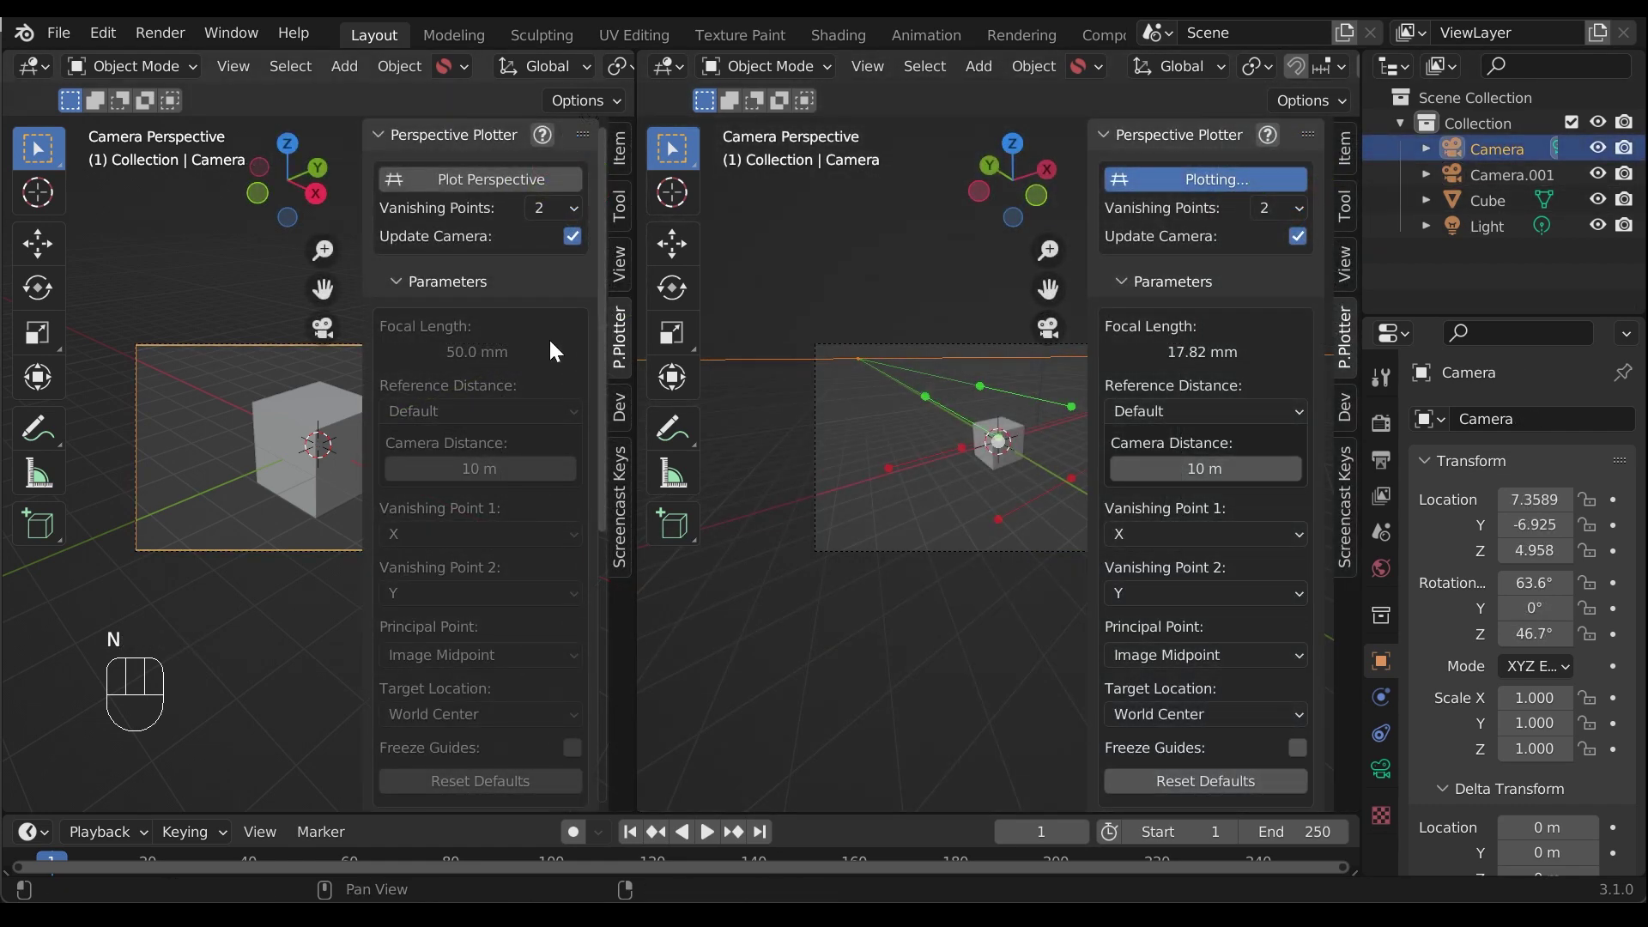
click(462, 176)
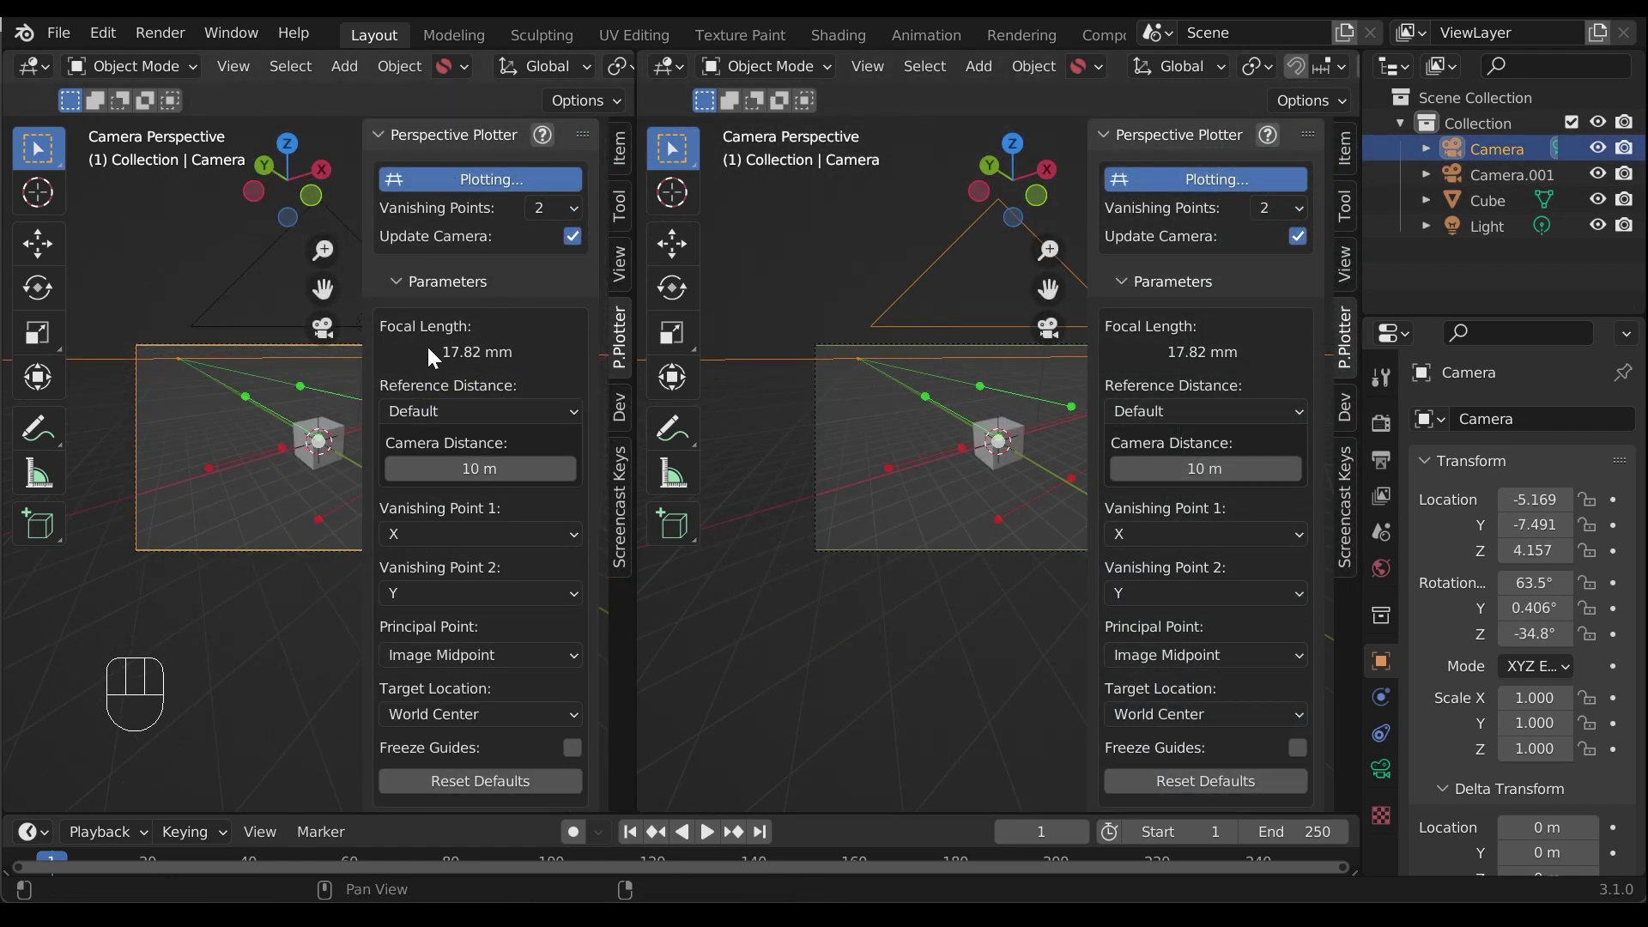
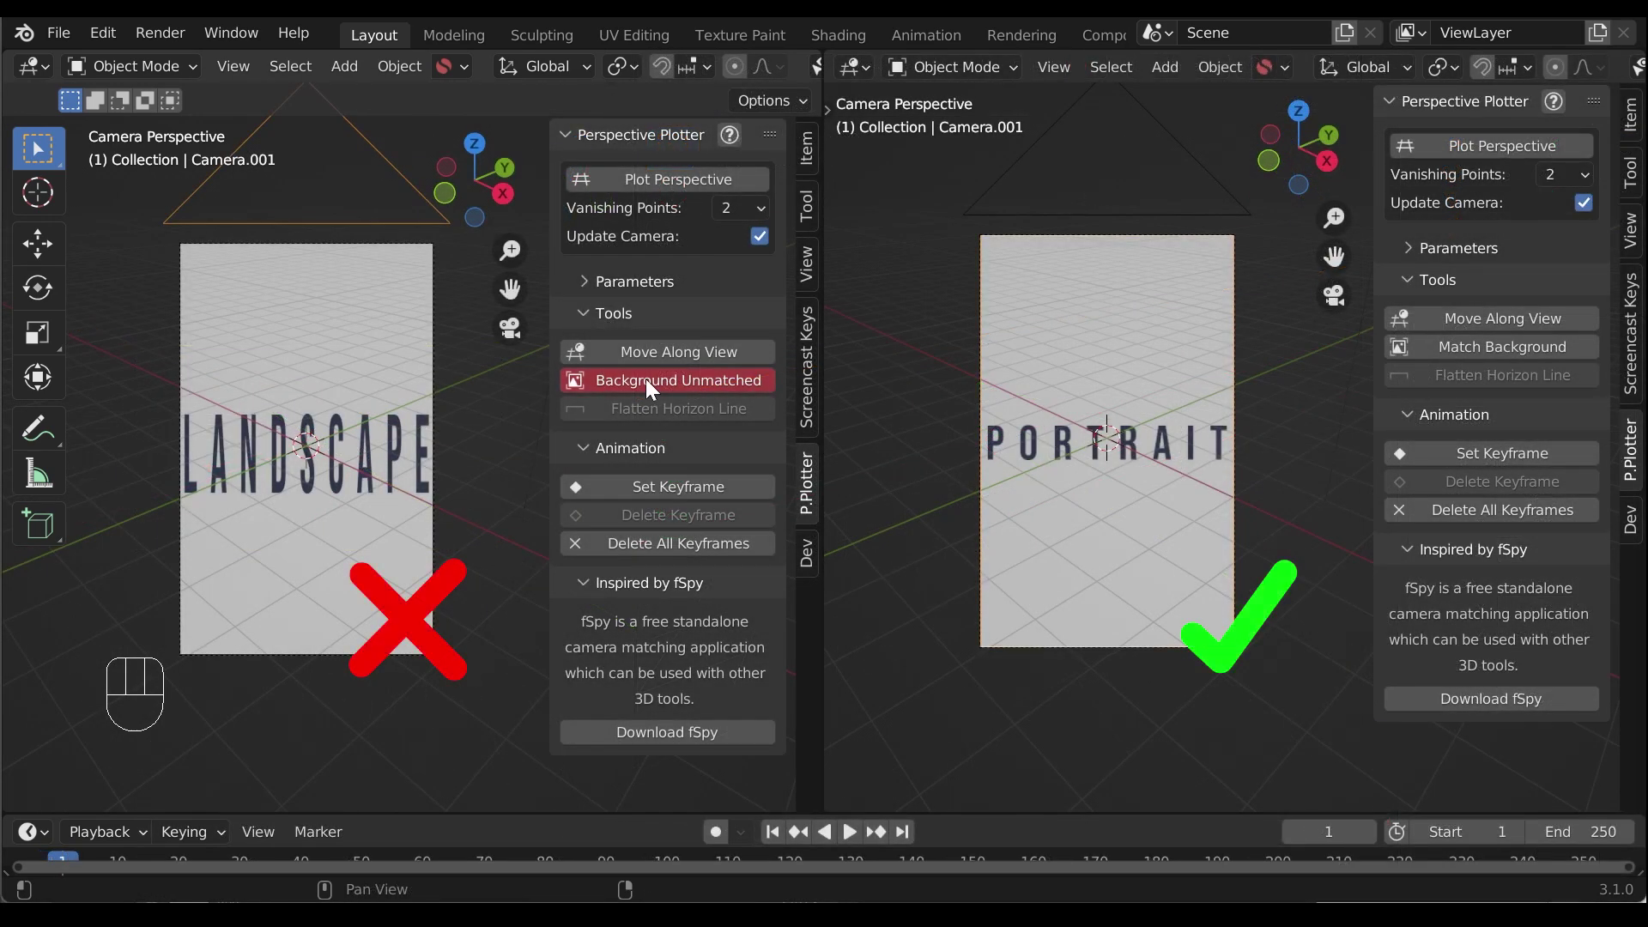
Adjust each view's Perspective Plotter Tools so Image 1 shows on the left and Image 2 on the right, then match the camera frame to the reference
drag(653, 385, 679, 383)
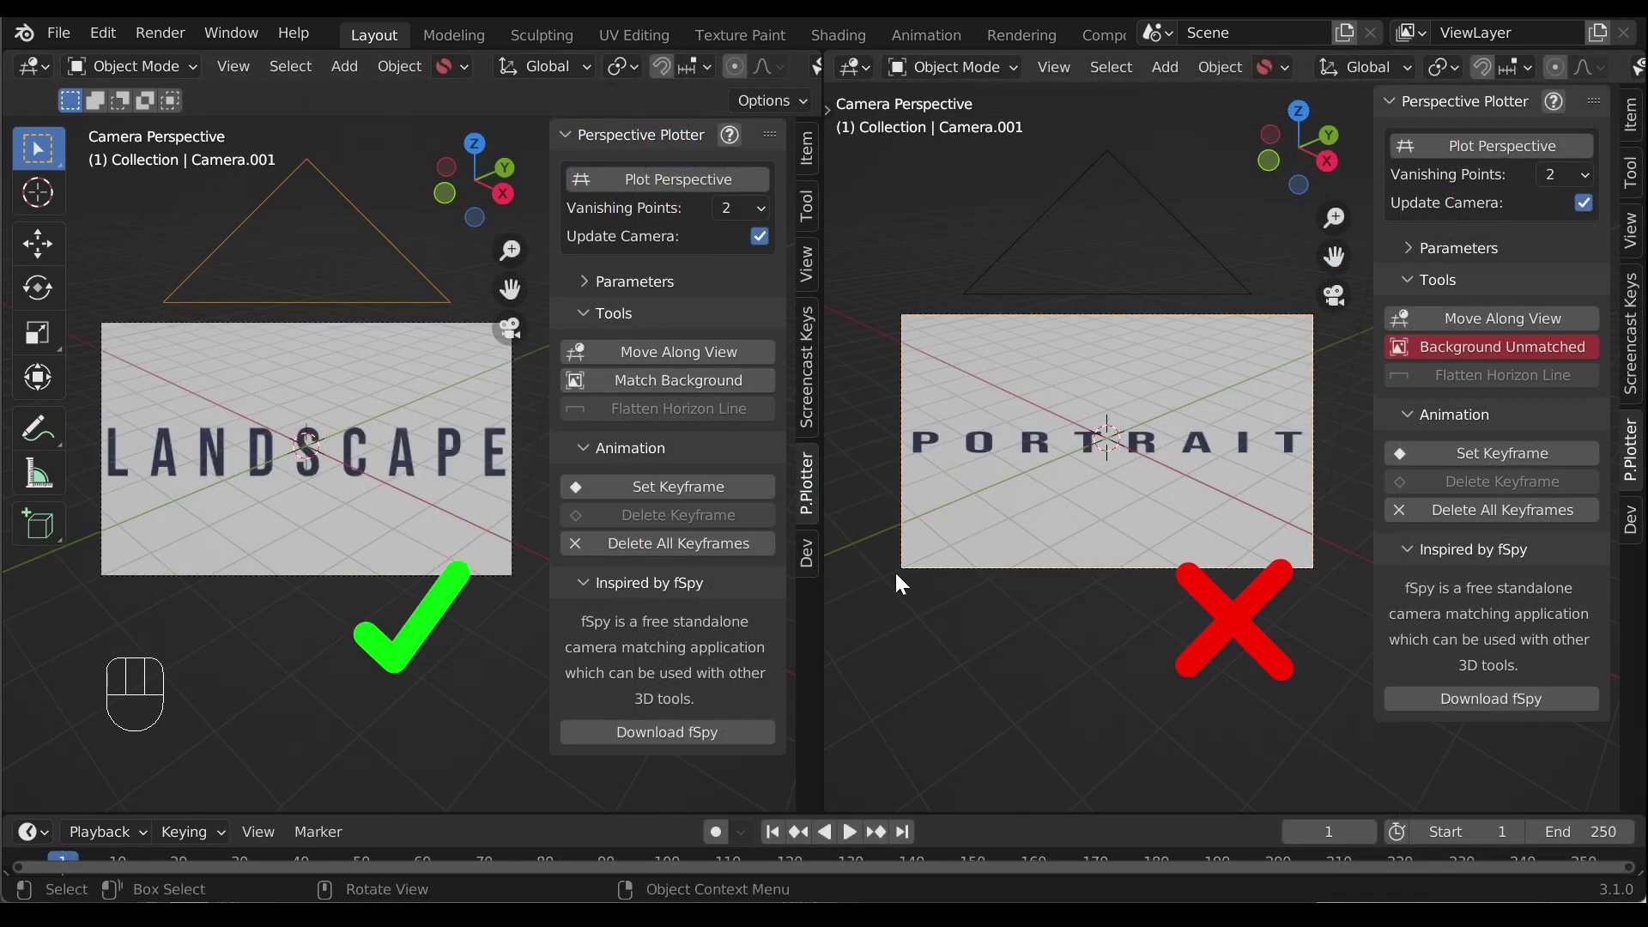
drag(1481, 358, 1501, 360)
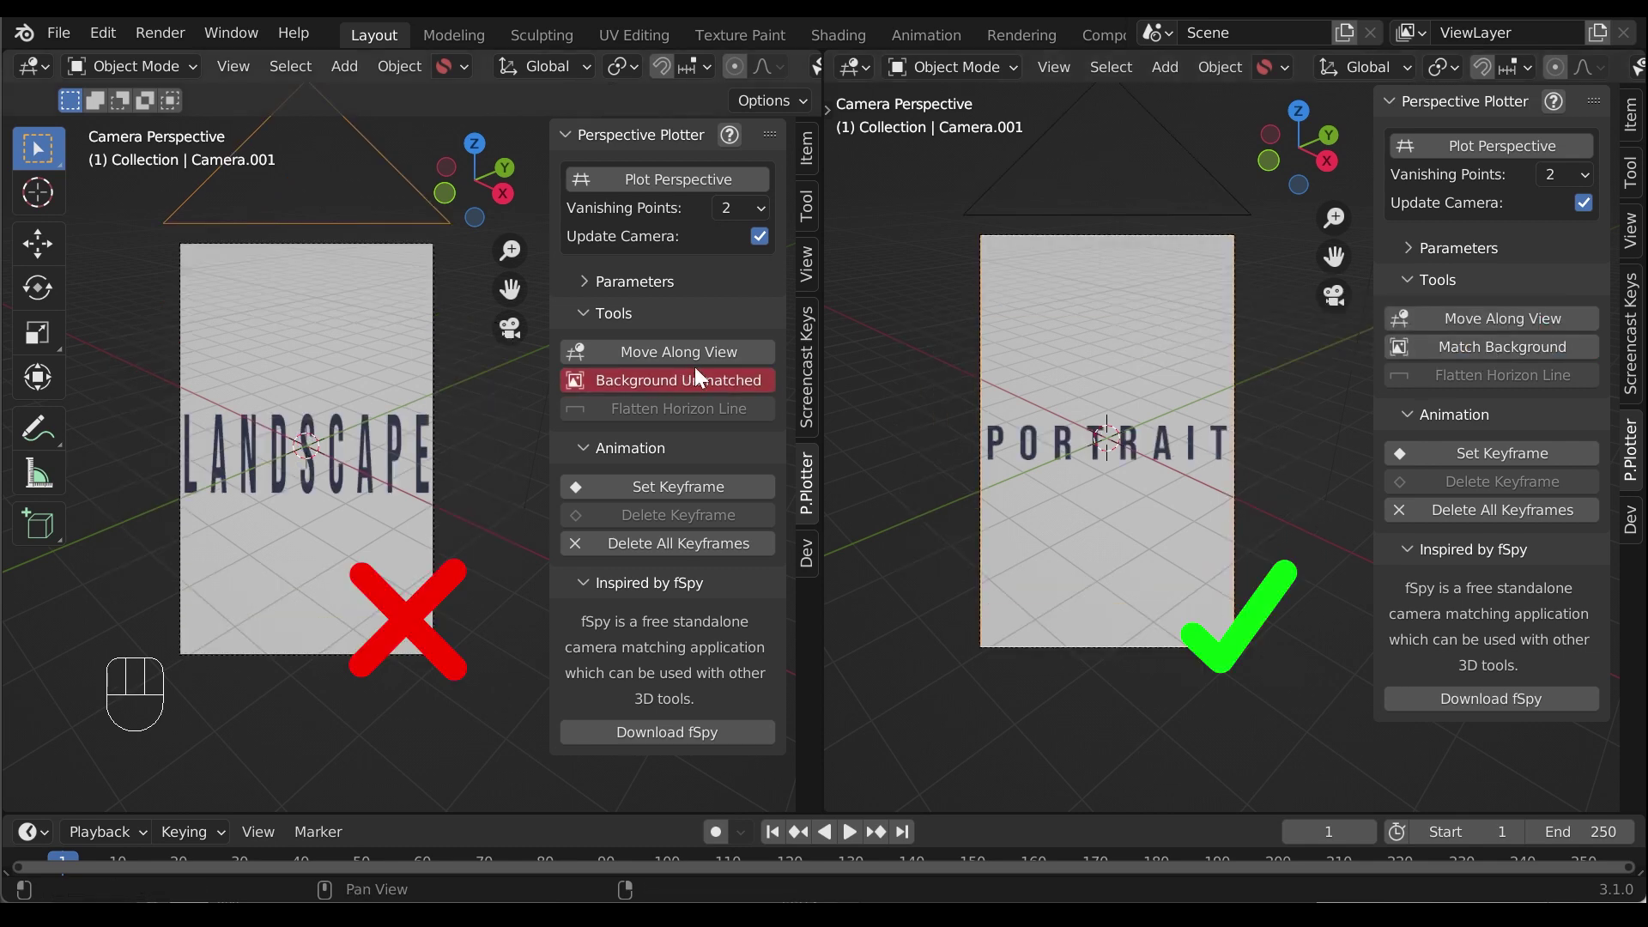
drag(727, 388, 746, 389)
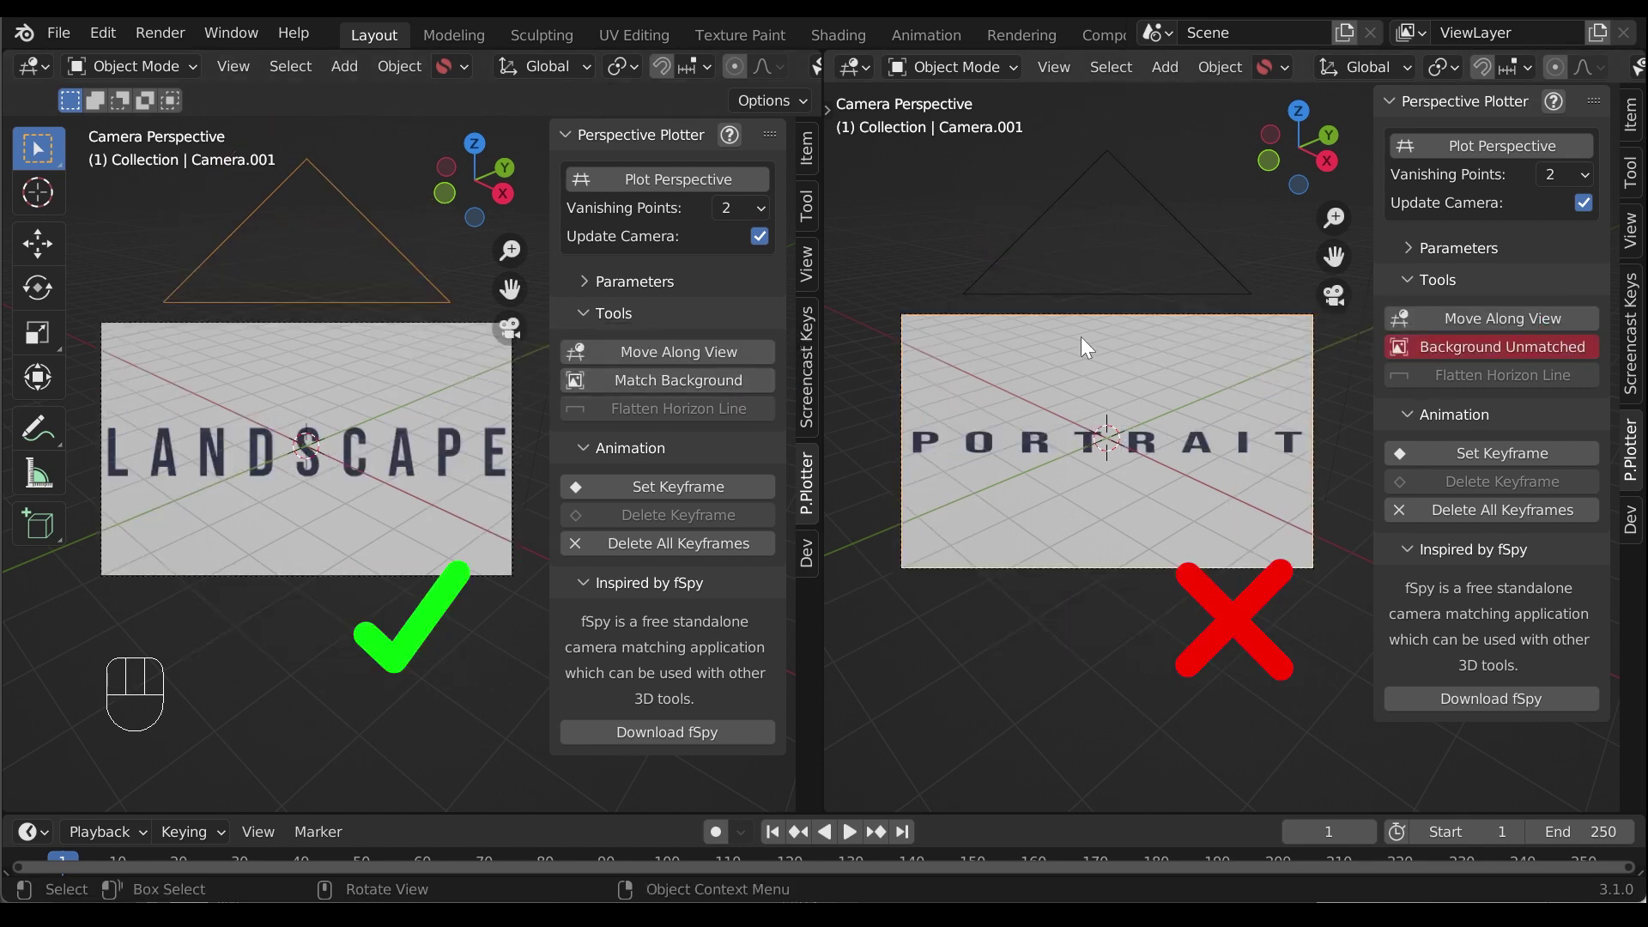
drag(1530, 357, 1407, 359)
drag(687, 388, 621, 392)
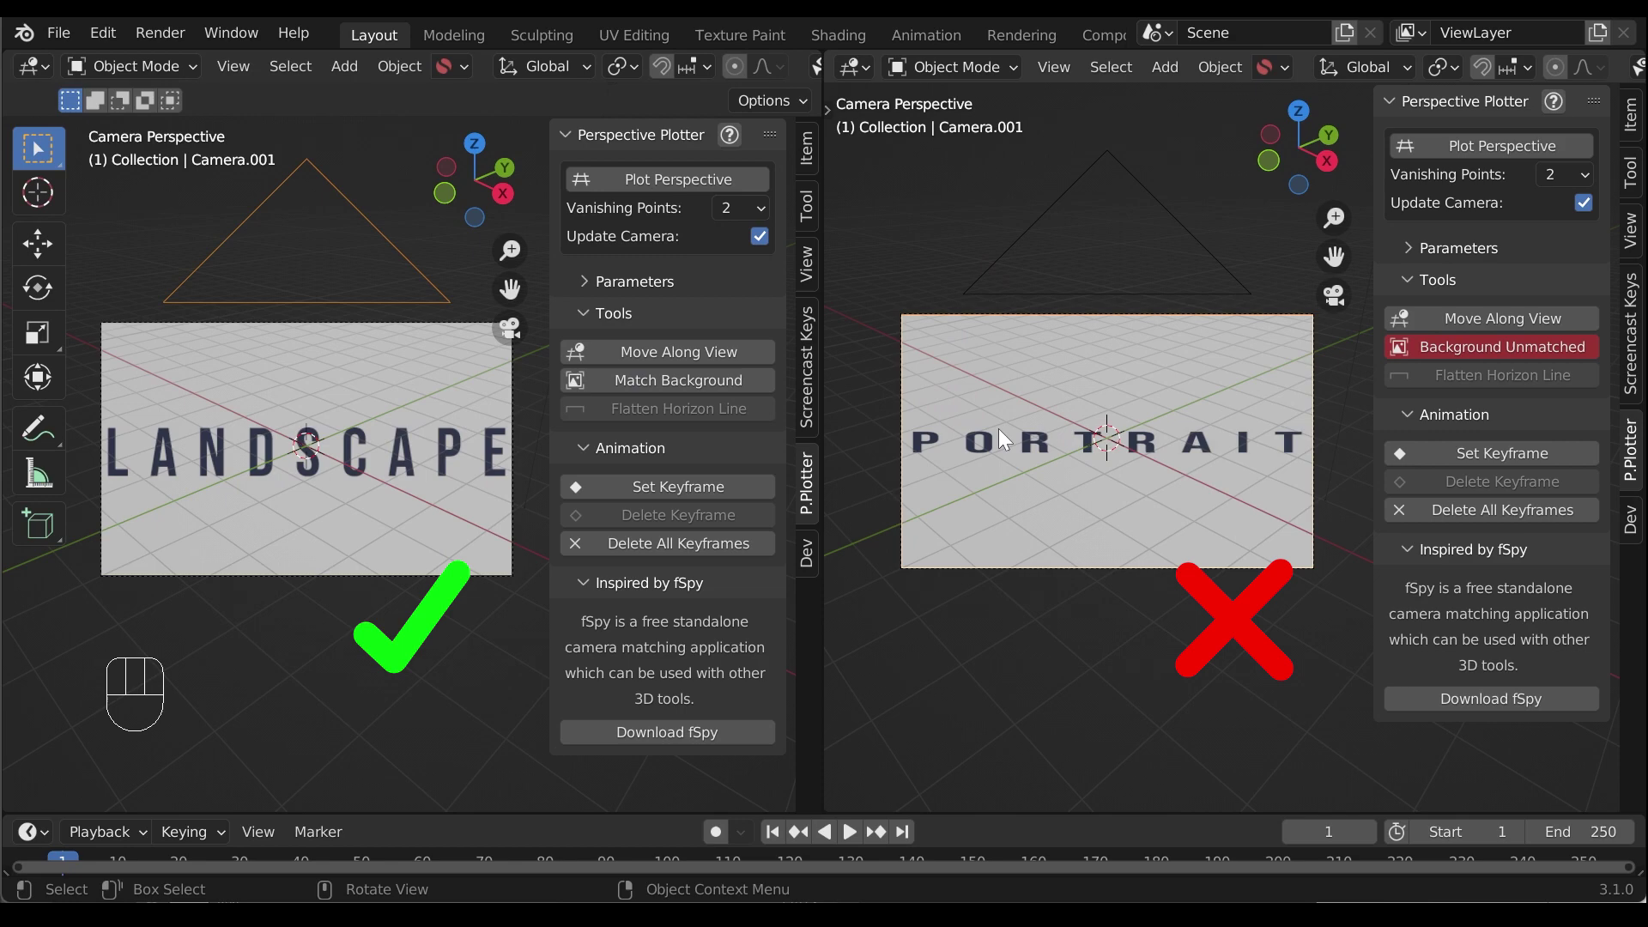
drag(1567, 351, 1453, 360)
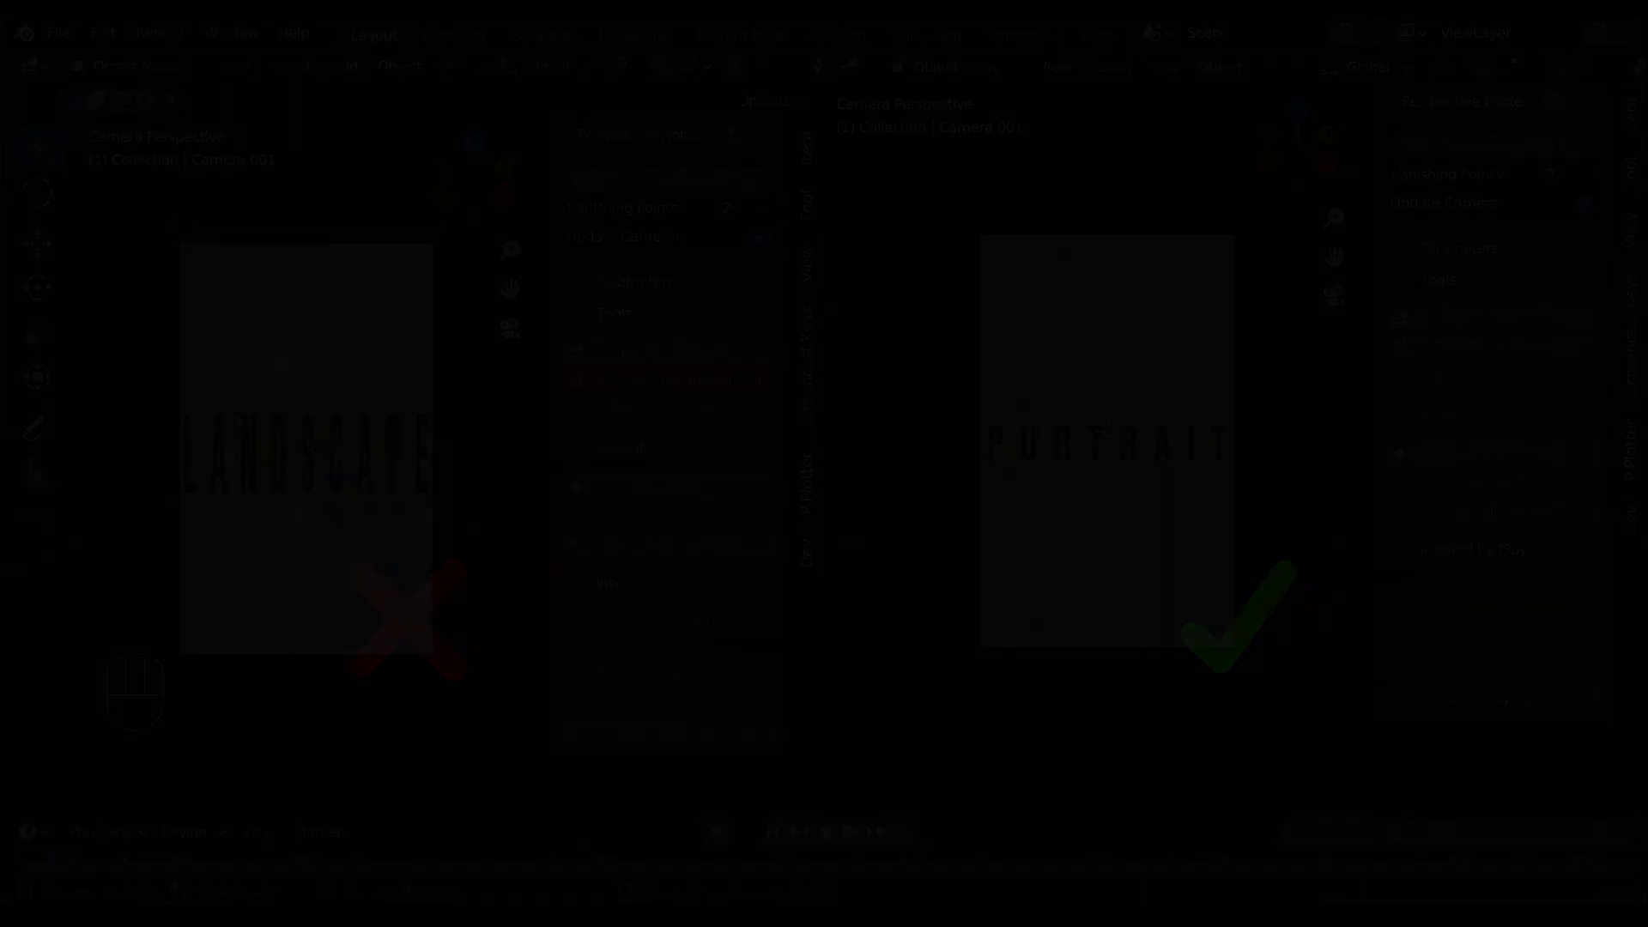
click(672, 381)
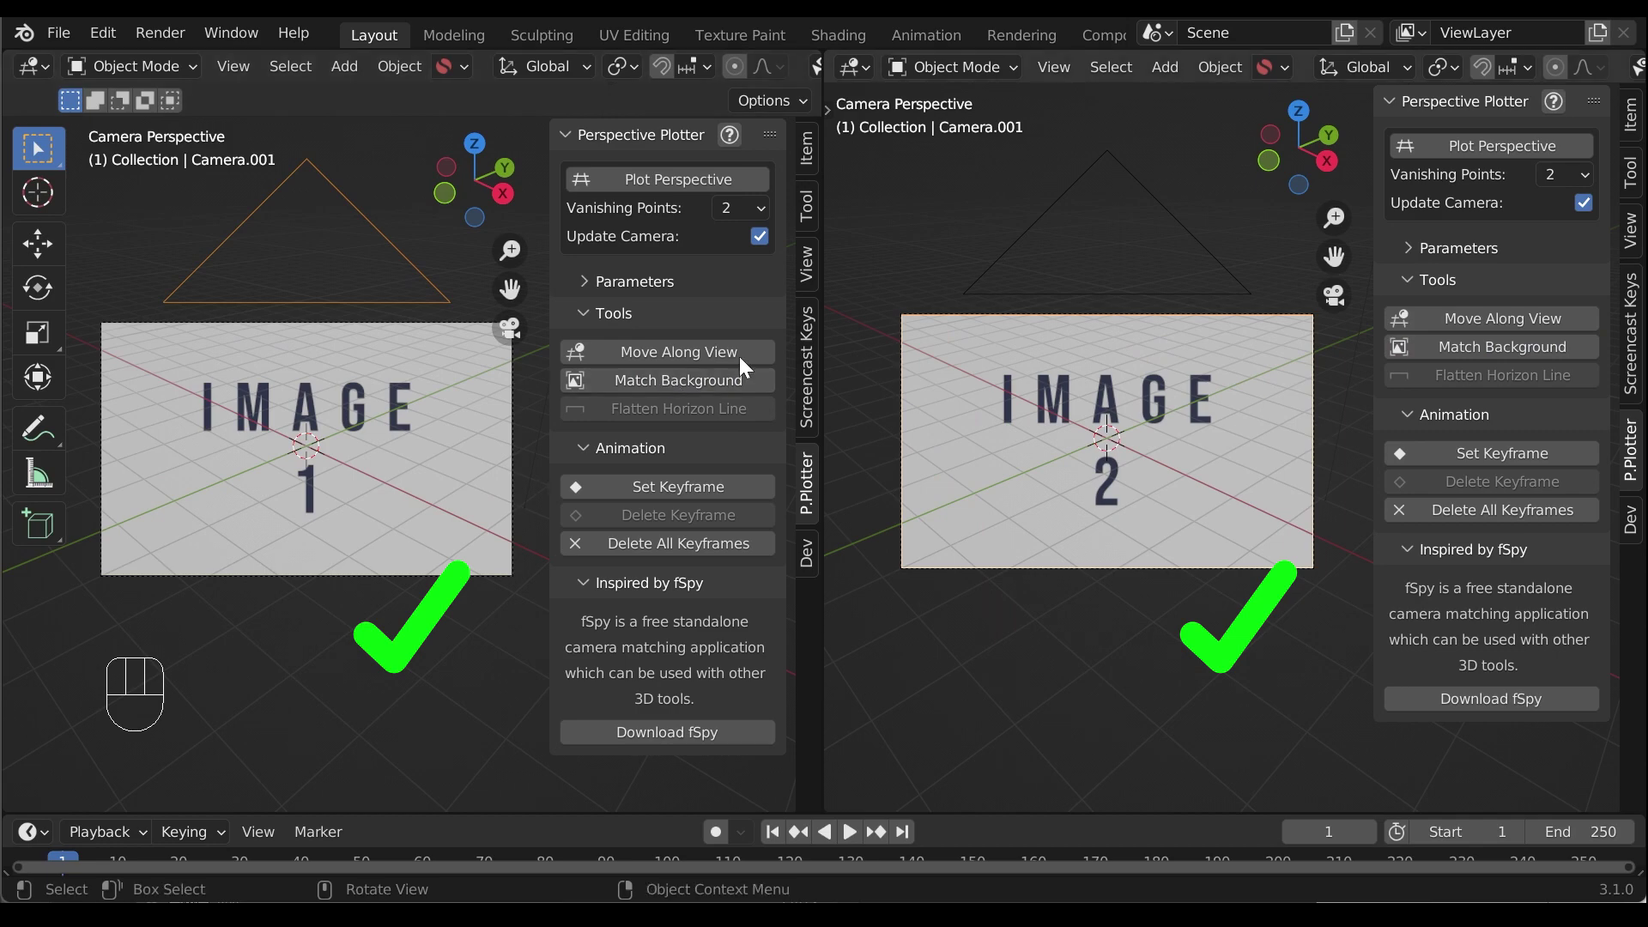